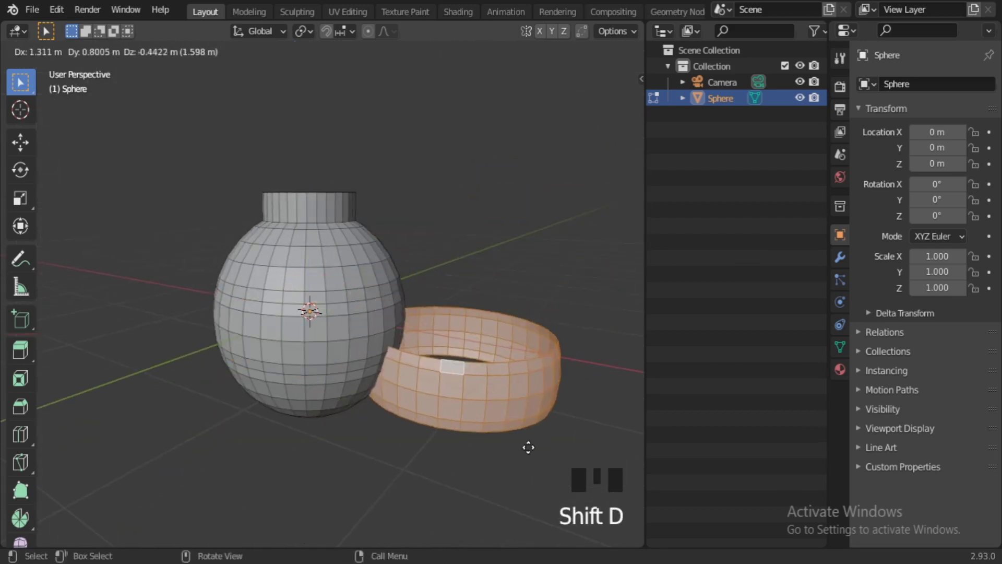
# Separate the band into its own object Sphere.001 with P and apply its transforms.
pyautogui.press('p')
pyautogui.press('Tab')
pyautogui.click(457, 409)
pyautogui.scroll(3)
pyautogui.moveTo(388, 369); pyautogui.dragTo(400, 363)
pyautogui.press('ctrl+a')
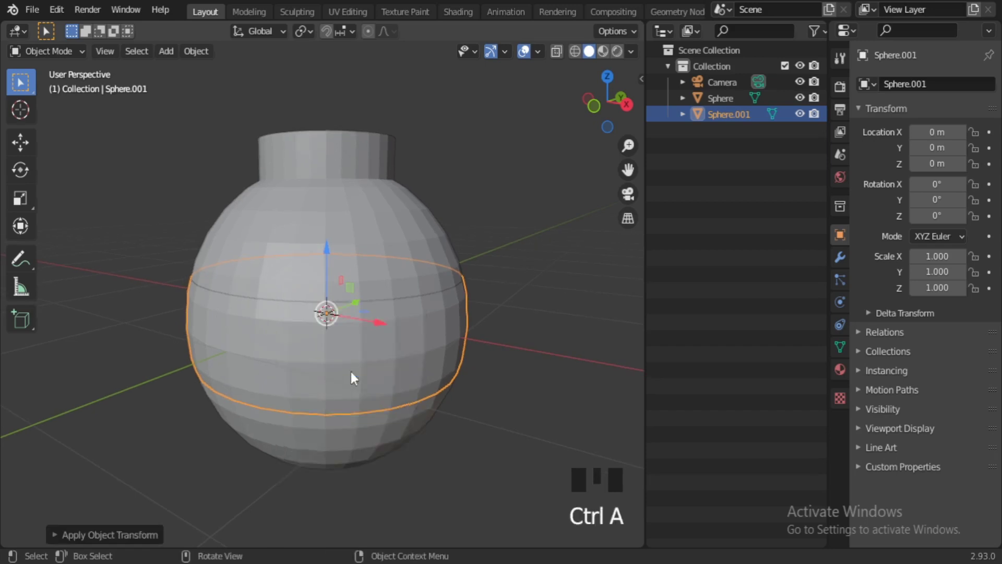
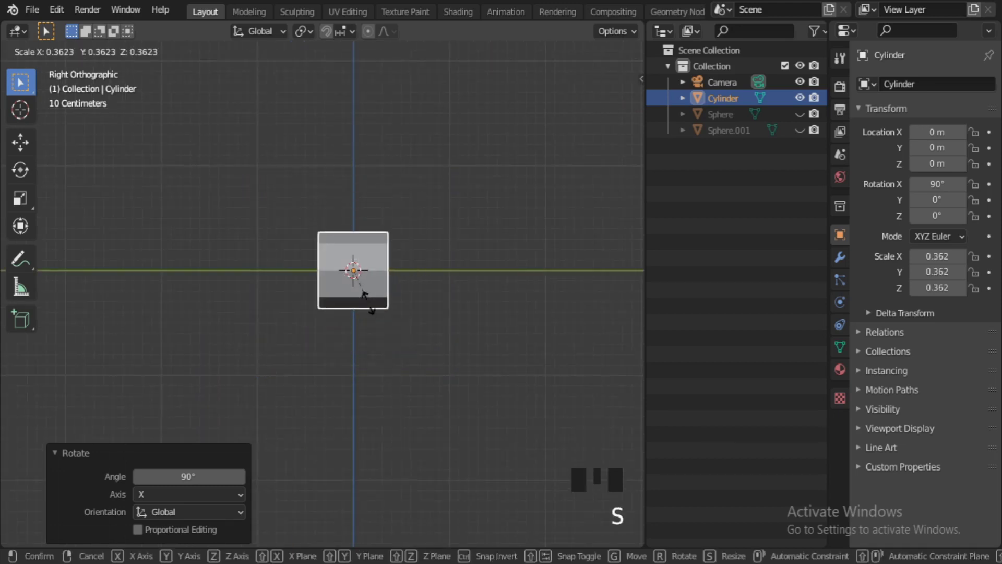
# Scale the new cylinder down in front view and apply its transforms.
pyautogui.press('s')
pyautogui.scroll(-3)
pyautogui.press('KP_1')
pyautogui.scroll(3)
pyautogui.middleClick(426, 364)
pyautogui.moveTo(455, 452); pyautogui.dragTo(421, 319)
pyautogui.press('ctrl+a')
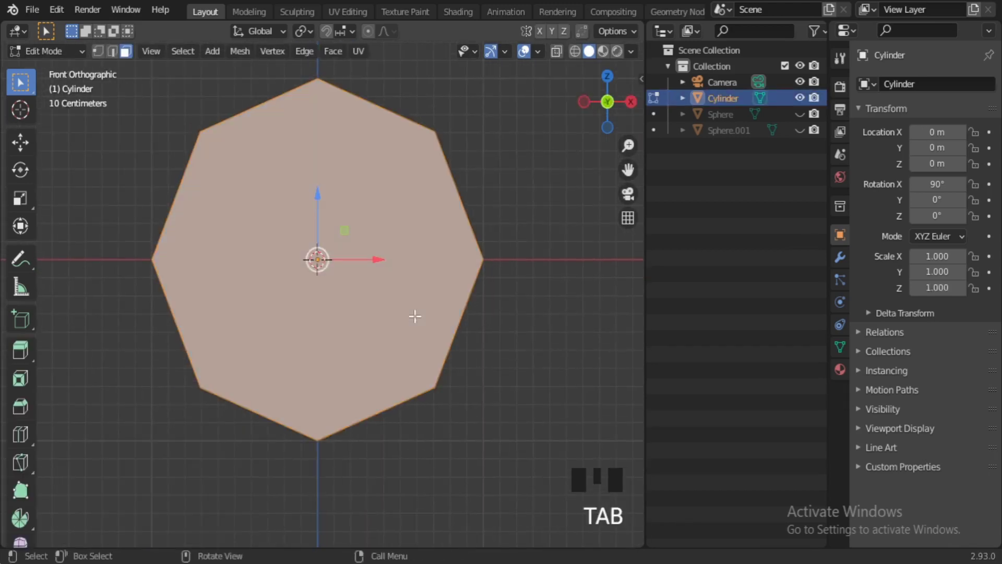
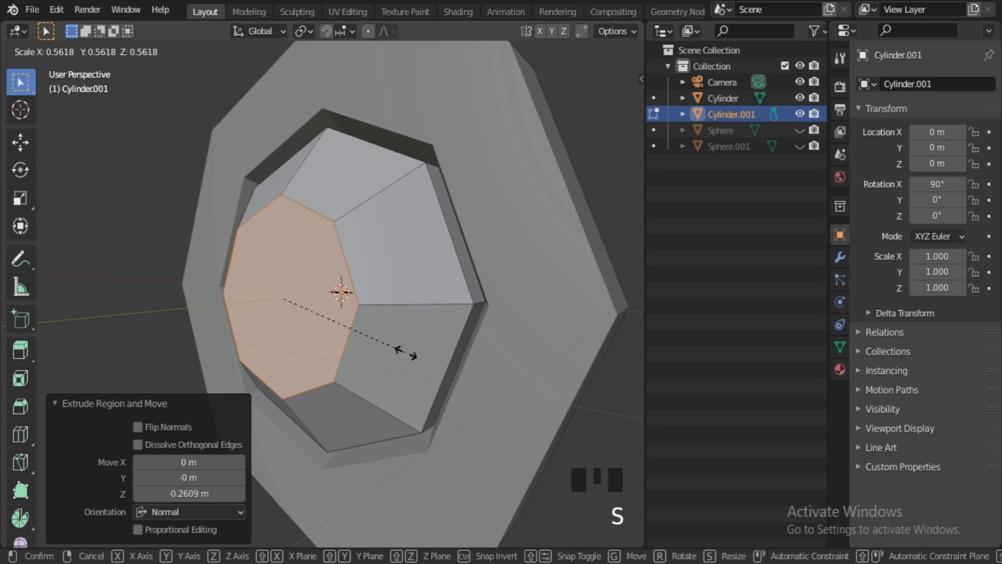
# In Edit Mode inset and extrude the cylinder faces into a faceted gem shape.
pyautogui.scroll(-3)
pyautogui.moveTo(300, 291); pyautogui.dragTo(300, 298)
pyautogui.scroll(3)
pyautogui.middleClick(288, 298)
pyautogui.scroll(3)
pyautogui.press('ctrl+KP_Add')
pyautogui.click(303, 289)
pyautogui.scroll(-3)
pyautogui.press('Tab')
# Separate the gem from its mount and unhide the sphere body and band.
pyautogui.click(498, 444)
pyautogui.moveTo(804, 133); pyautogui.dragTo(310, 290)
pyautogui.scroll(-3)
pyautogui.click(393, 293)
pyautogui.click(806, 140)
pyautogui.middleClick(277, 394)
pyautogui.moveTo(320, 430); pyautogui.dragTo(207, 375)
pyautogui.press('KP_1')
# Scale the gem and mount to about 0.42 and move them along Y against the body's side.
pyautogui.scroll(3)
pyautogui.press('s')
pyautogui.scroll(3)
pyautogui.press('s')
pyautogui.press('KP_3')
pyautogui.scroll(-3)
pyautogui.middleClick(415, 282)
pyautogui.click(238, 303)
pyautogui.scroll(3)
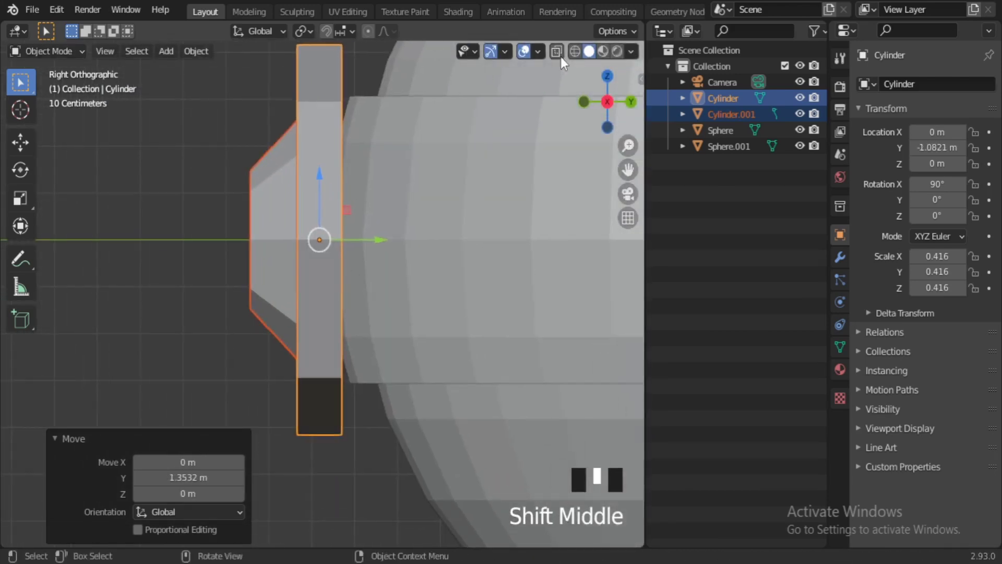
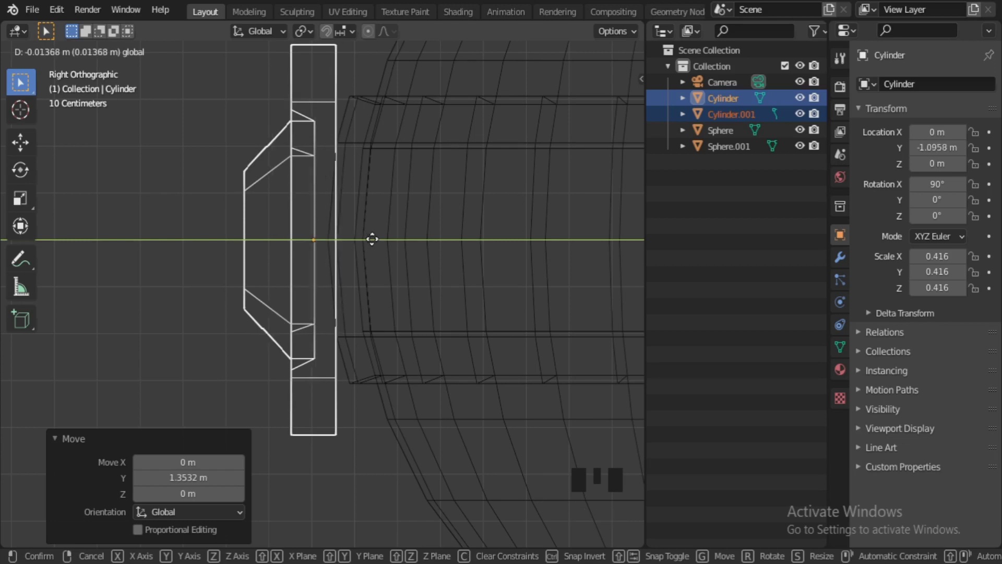
# Nudge the octagonal gem fitting so it sits flush on the front of the bomb body.
pyautogui.click(479, 200)
pyautogui.scroll(-3)
pyautogui.click(290, 411)
pyautogui.middleClick(295, 397)
pyautogui.scroll(3)
pyautogui.moveTo(355, 353); pyautogui.dragTo(433, 304)
pyautogui.scroll(-3)
pyautogui.middleClick(318, 337)
# Select all four bomb parts and move them into a new Bomb collection with M.
pyautogui.press('KP_1')
pyautogui.scroll(-3)
pyautogui.middleClick(462, 277)
pyautogui.scroll(3)
pyautogui.moveTo(448, 371); pyautogui.dragTo(456, 348)
pyautogui.scroll(-3)
pyautogui.click(296, 269)
pyautogui.press('g')
pyautogui.press('m')
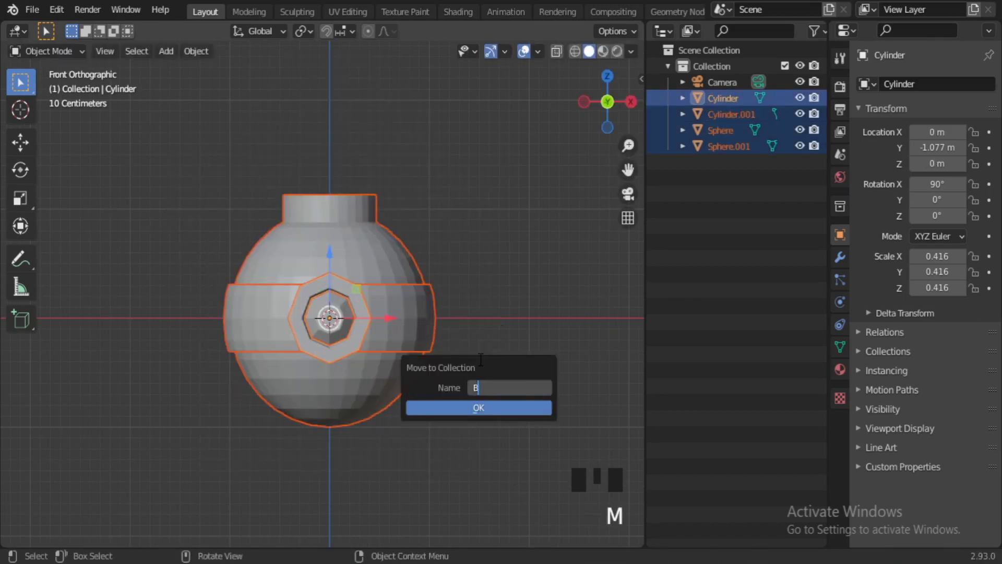
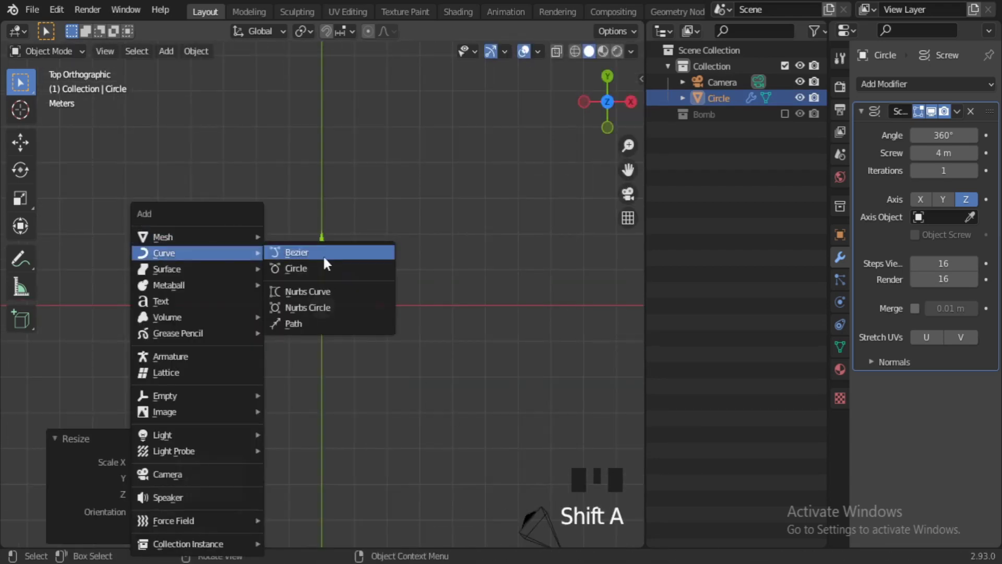
# Add a Bezier curve and give the screwed circle a Curve modifier following it.
pyautogui.scroll(3)
pyautogui.middleClick(473, 355)
pyautogui.scroll(-3)
pyautogui.click(355, 317)
pyautogui.scroll(3)
pyautogui.press('s')
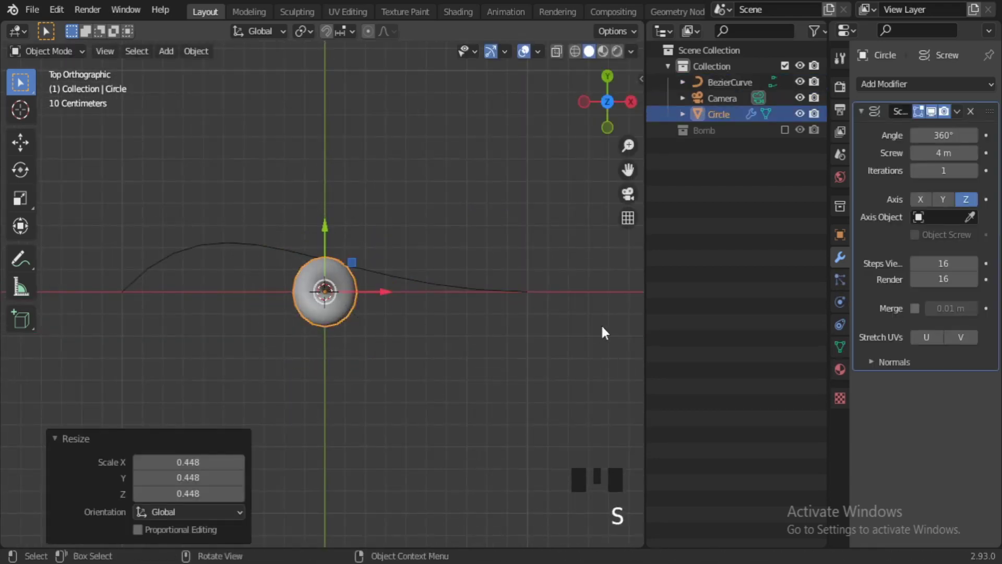
pyautogui.moveTo(903, 91); pyautogui.dragTo(960, 428)
pyautogui.click(953, 432)
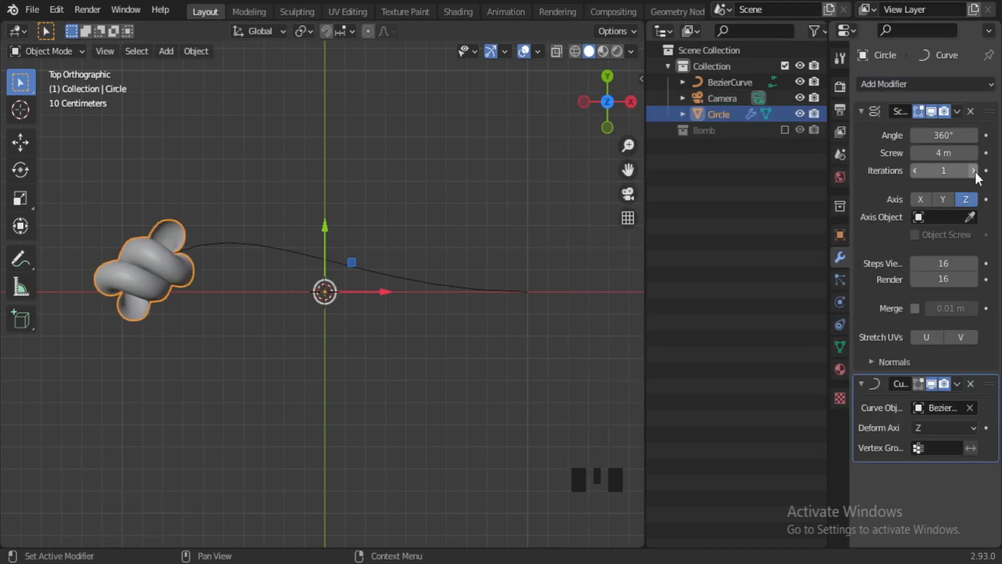
# Raise the Screw iterations to 7 so the circle becomes a long twisted rope.
pyautogui.moveTo(979, 176); pyautogui.dragTo(303, 330)
pyautogui.scroll(-3)
pyautogui.scroll(3)
pyautogui.middleClick(328, 339)
pyautogui.press('KP_Decimal')
pyautogui.middleClick(209, 381)
pyautogui.press('Tab')
pyautogui.press('Tab')
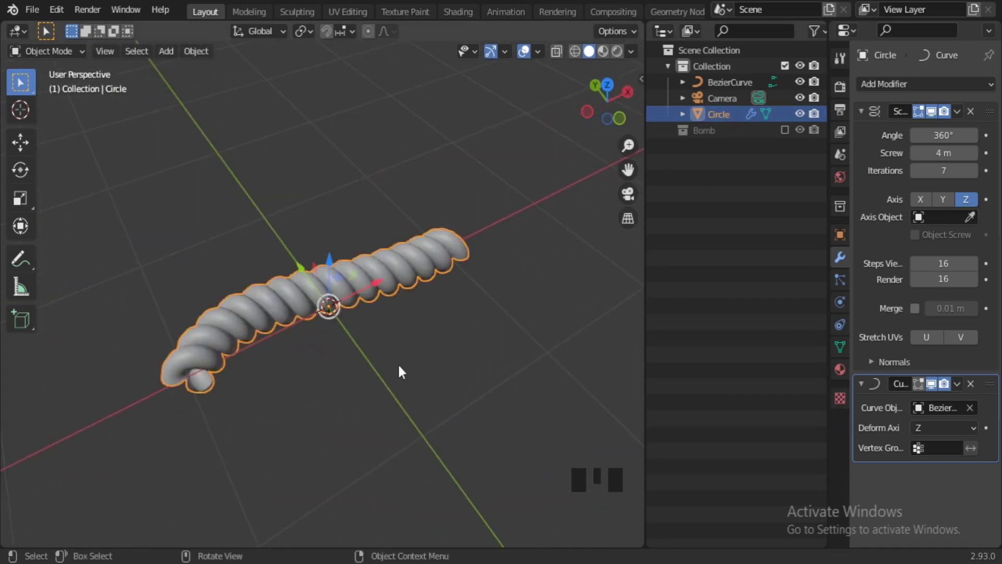
# Unhide the Bomb collection and stretch the rope vertically along Z.
pyautogui.click(935, 389)
pyautogui.scroll(-3)
pyautogui.middleClick(377, 330)
pyautogui.press('KP_1')
pyautogui.scroll(3)
pyautogui.middleClick(349, 352)
pyautogui.press('s')
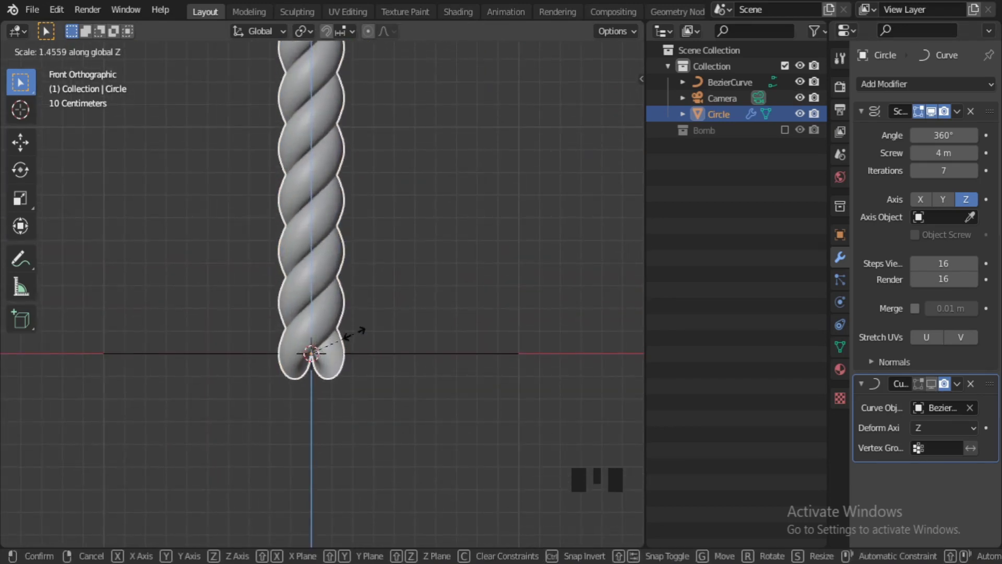
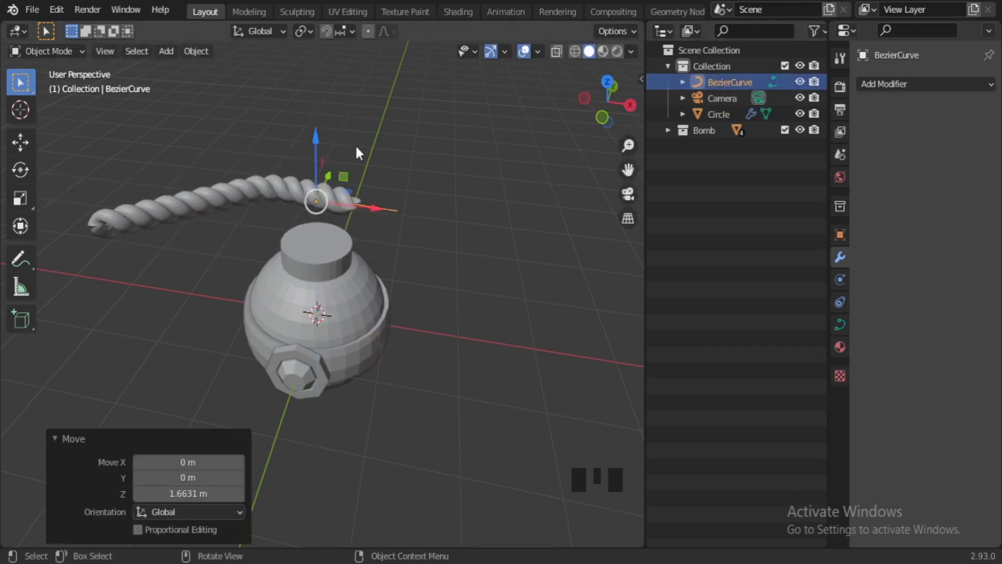
# Move the Bezier curve up so one end meets the bomb's top cap.
pyautogui.moveTo(362, 368); pyautogui.dragTo(364, 225)
pyautogui.scroll(3)
pyautogui.scroll(-3)
pyautogui.press('KP_3')
pyautogui.scroll(3)
pyautogui.scroll(-3)
pyautogui.middleClick(396, 271)
# Rotate the curve 90° in side view so the rope rises as an arch from the cap.
pyautogui.press('r')
pyautogui.middleClick(348, 287)
pyautogui.press('KP_3')
pyautogui.press('r')
pyautogui.scroll(3)
pyautogui.middleClick(343, 322)
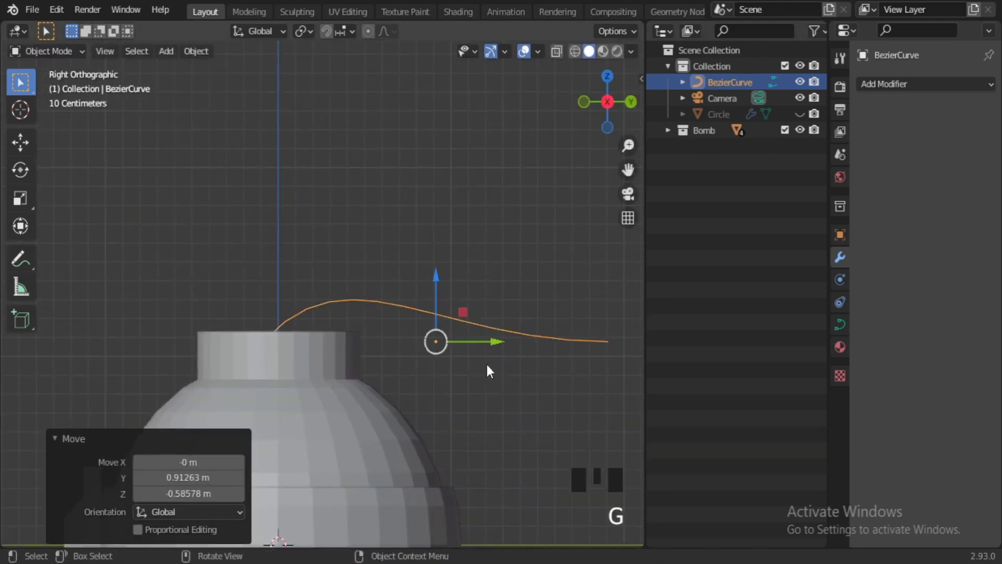
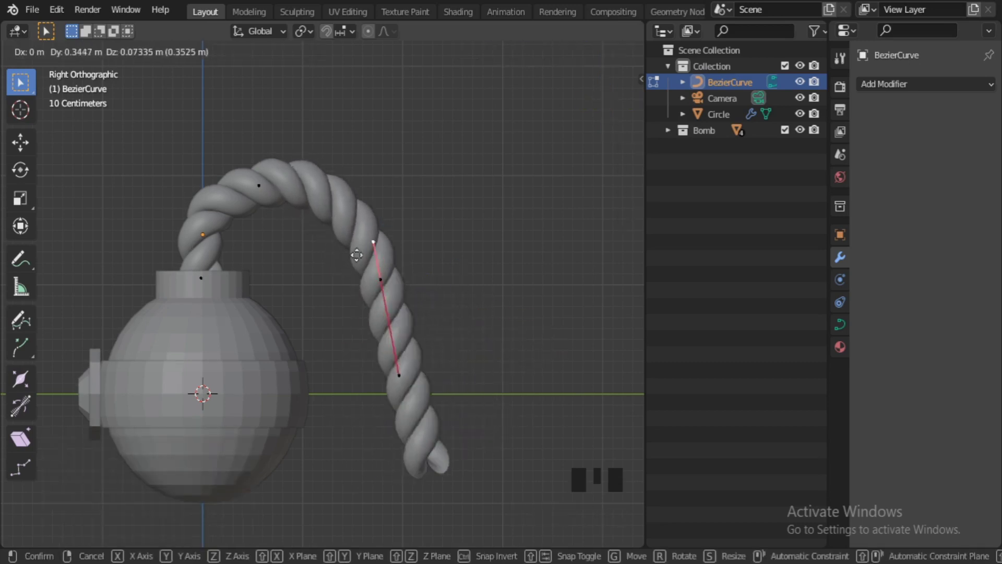
# Adjust the curve handles so the fuse curls over and set Screw iterations to 5.
pyautogui.press('Tab')
pyautogui.moveTo(916, 176); pyautogui.dragTo(348, 317)
pyautogui.press('Tab')
pyautogui.press('Tab')
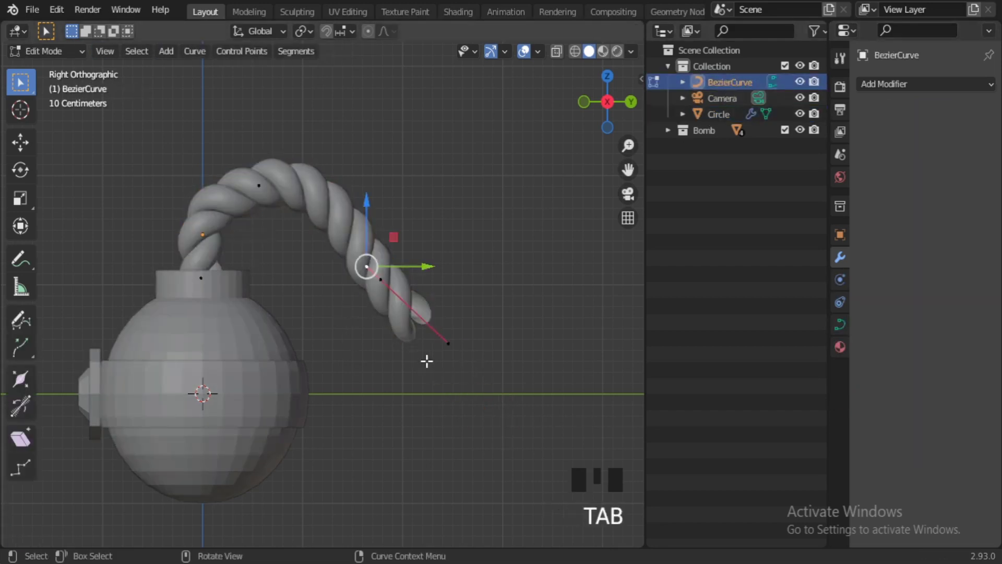
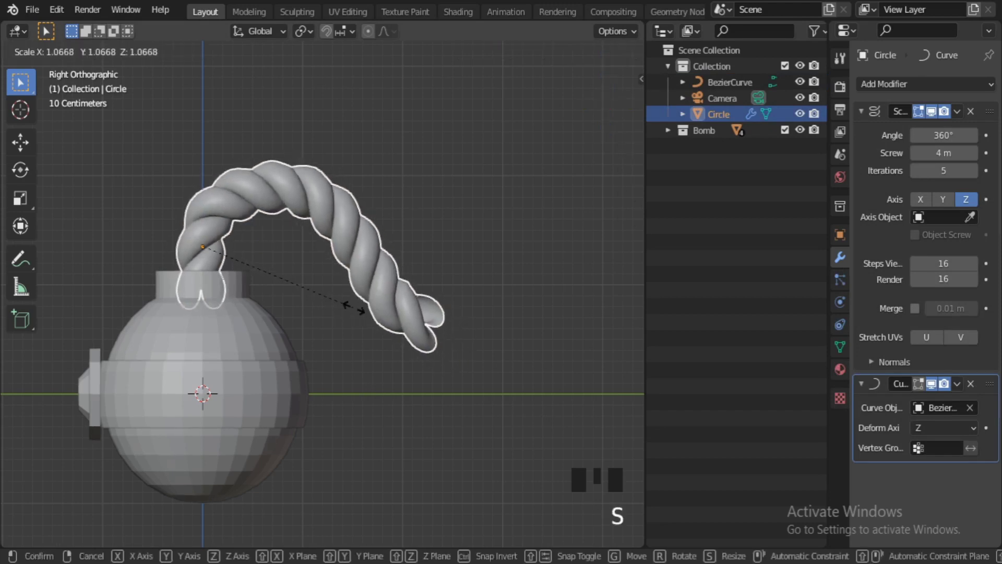
pyautogui.press('Tab')
pyautogui.press('Tab')
# Scale the rope's circle up slightly, then select rope and curve and press M for a collection.
pyautogui.click(351, 400)
pyautogui.scroll(-3)
pyautogui.middleClick(291, 385)
pyautogui.scroll(3)
pyautogui.click(209, 186)
pyautogui.press('ctrl+z')
pyautogui.moveTo(735, 83); pyautogui.dragTo(718, 118)
pyautogui.press('m')
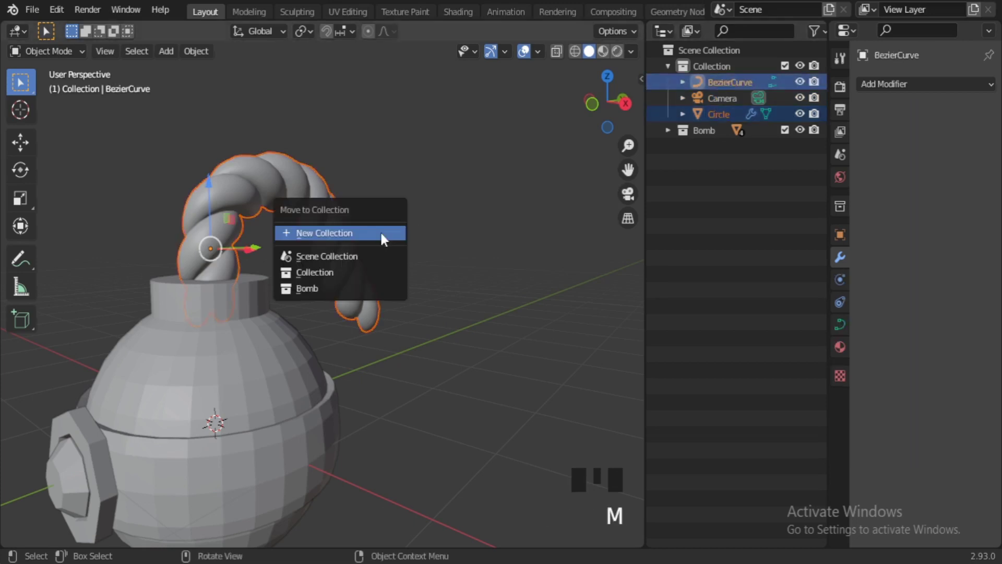
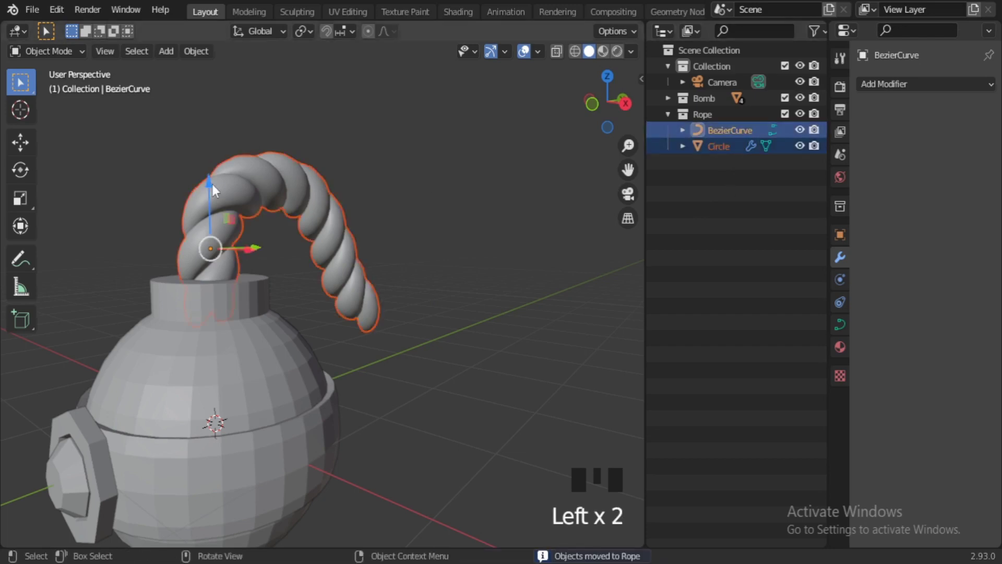
# Create a new collection named Rope holding the curve and rope.
pyautogui.middleClick(276, 376)
pyautogui.click(208, 209)
pyautogui.middleClick(393, 416)
pyautogui.press('KP_3')
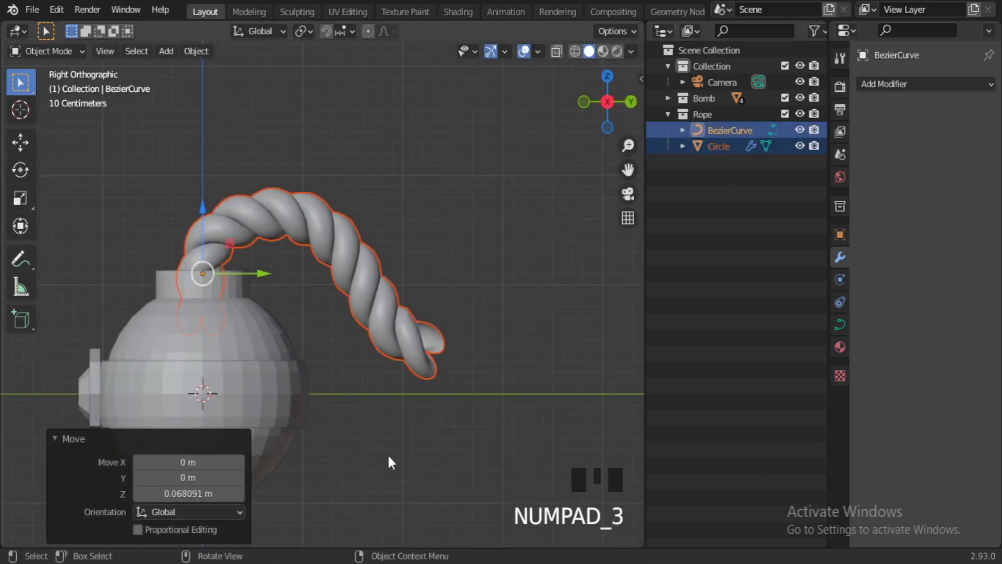
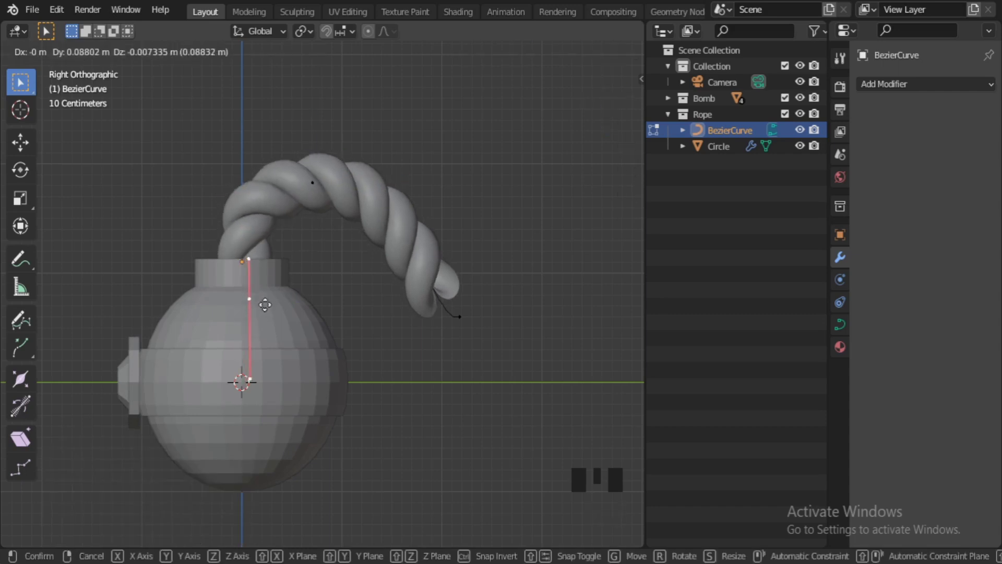
# Lower the curve's start point into the bomb's neck and set Screw iterations to 4.
pyautogui.press('Tab')
pyautogui.click(427, 387)
pyautogui.scroll(-3)
pyautogui.scroll(3)
pyautogui.click(346, 195)
# Undo the last tweaks, view the rope from the side and select the rope with its circle.
pyautogui.click(247, 202)
pyautogui.press('ctrl+z')
pyautogui.press('ctrl+z')
pyautogui.press('Tab')
pyautogui.press('Tab')
pyautogui.click(540, 282)
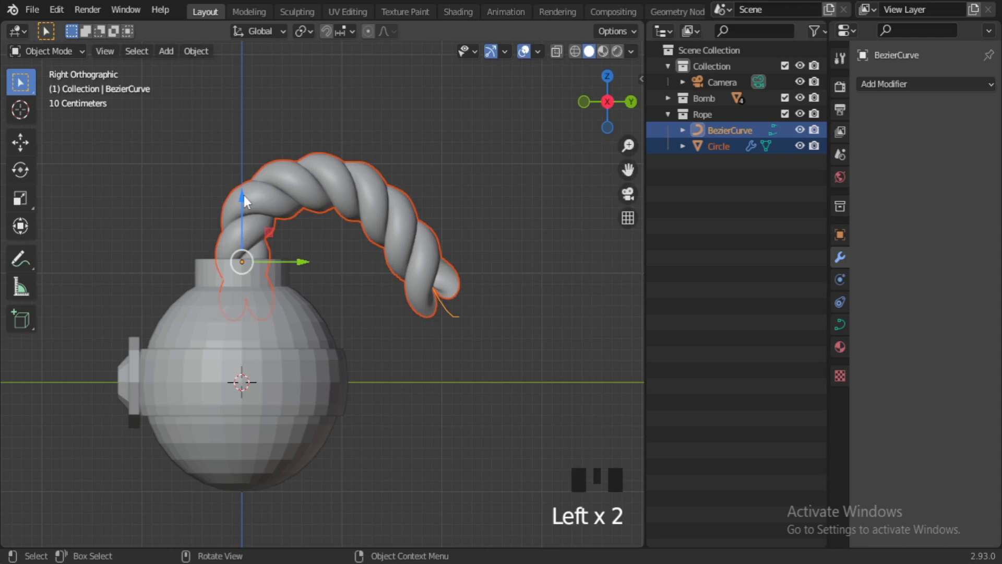
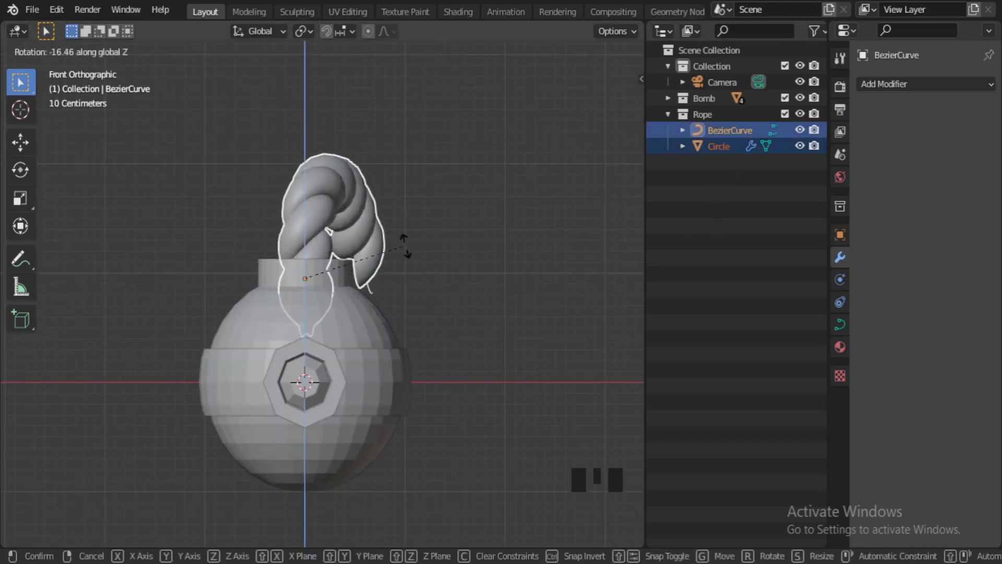
# Rotate the fuse about -16° around Z so it leans sideways, checking it in perspective.
pyautogui.middleClick(372, 333)
pyautogui.press('s')
pyautogui.click(247, 218)
pyautogui.scroll(-3)
pyautogui.middleClick(364, 404)
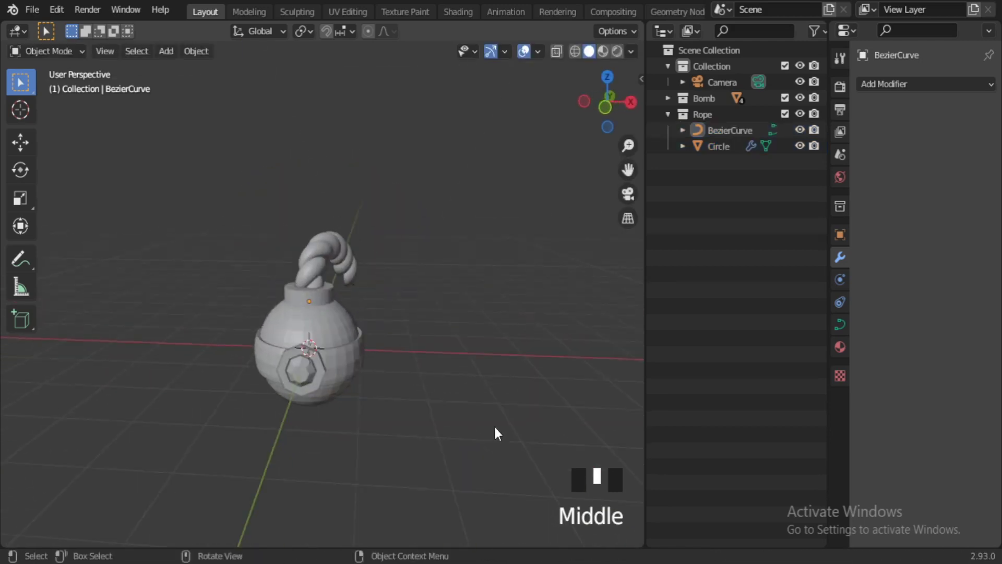
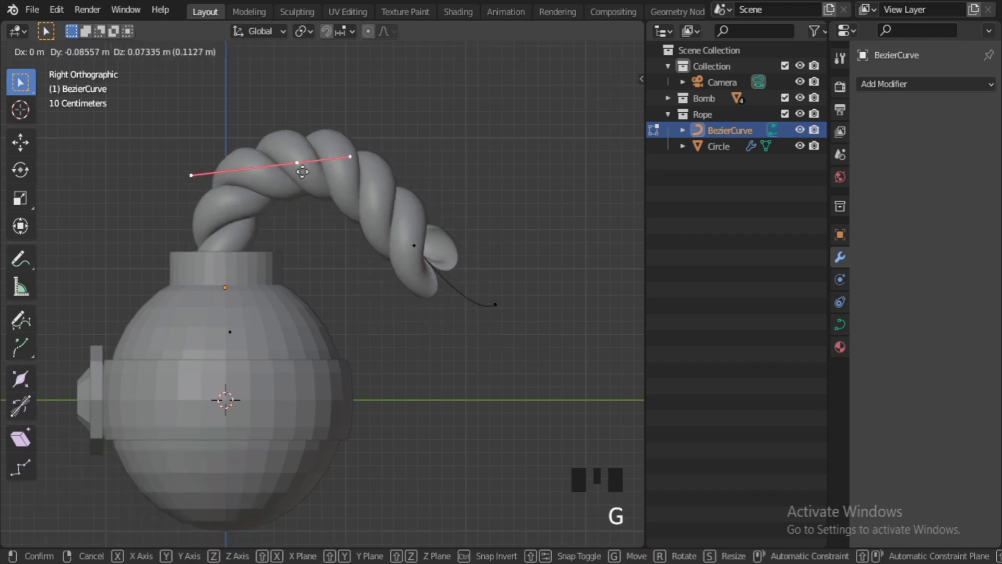
# Move a Bezier control point with G so the fuse tip droops after a higher arch.
pyautogui.press('g')
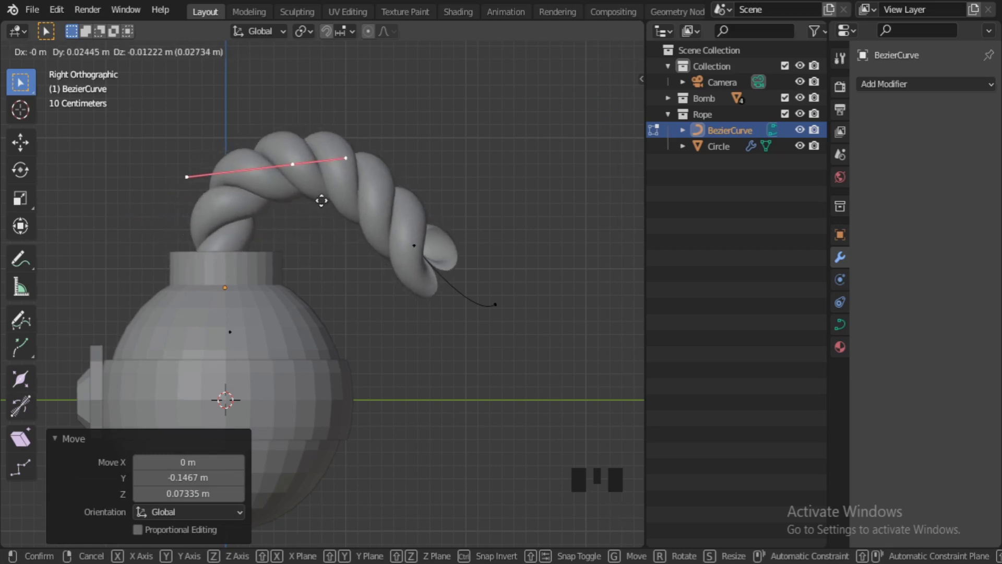
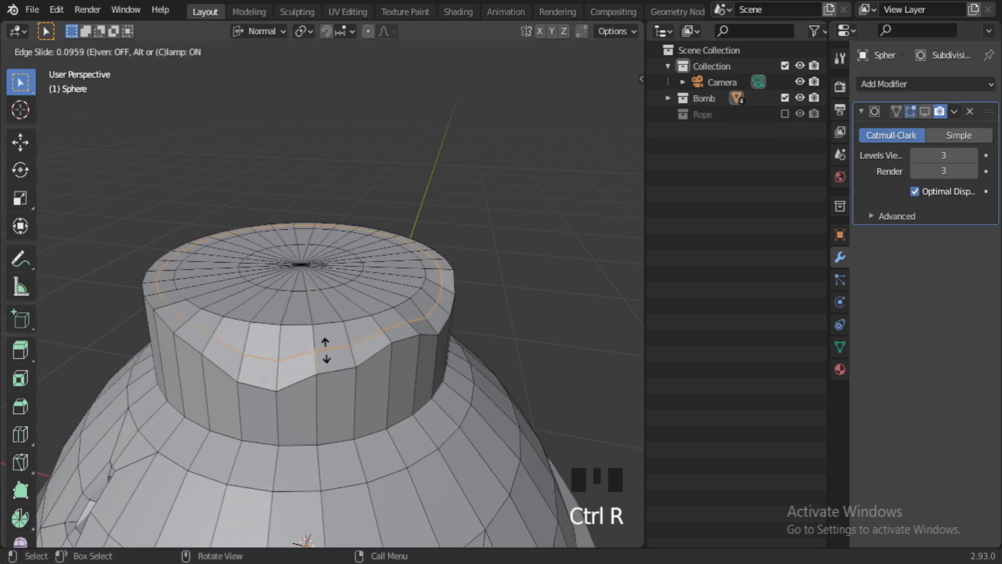
# Add a Ctrl+R loop cut around the bomb's neck near its rim.
pyautogui.scroll(3)
pyautogui.press('ctrl+r')
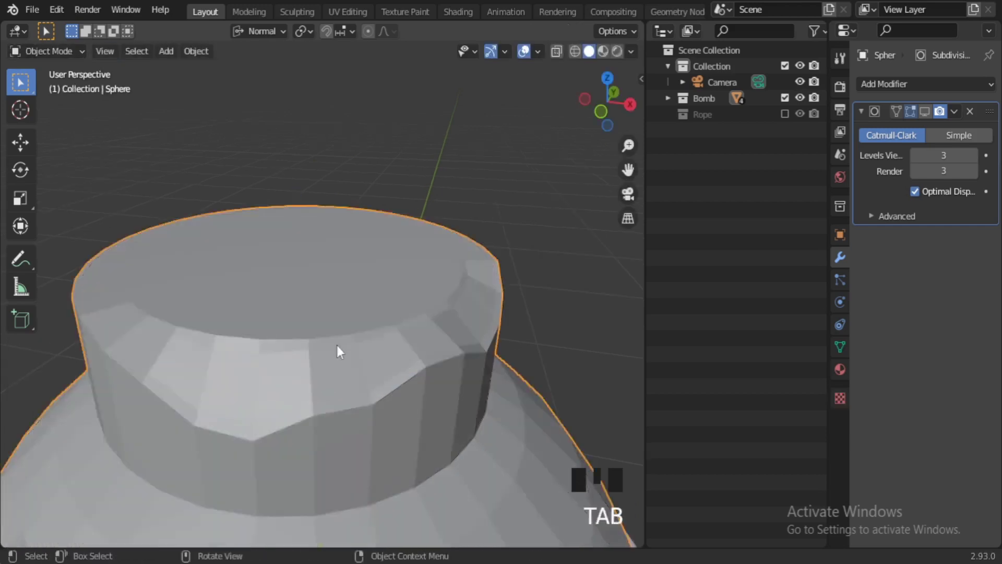
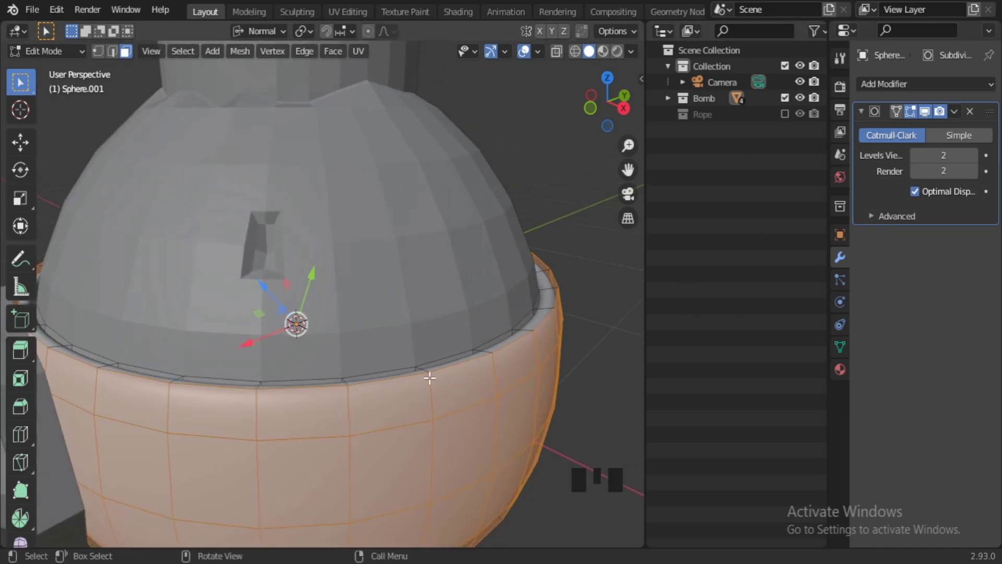
# Slide extra edge loops toward the band's rims so it hugs the sphere with crisper edges.
pyautogui.scroll(3)
pyautogui.press('ctrl+r')
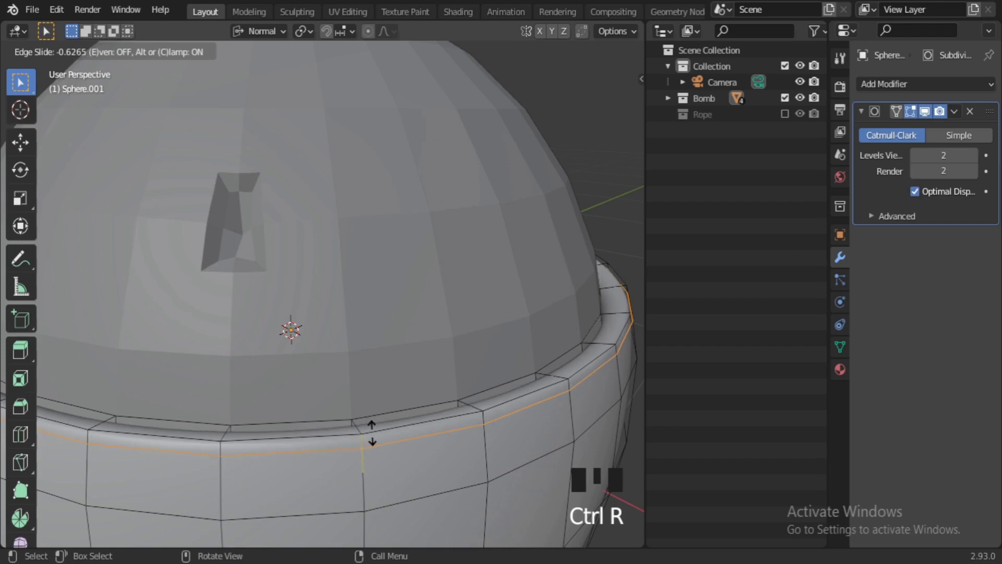
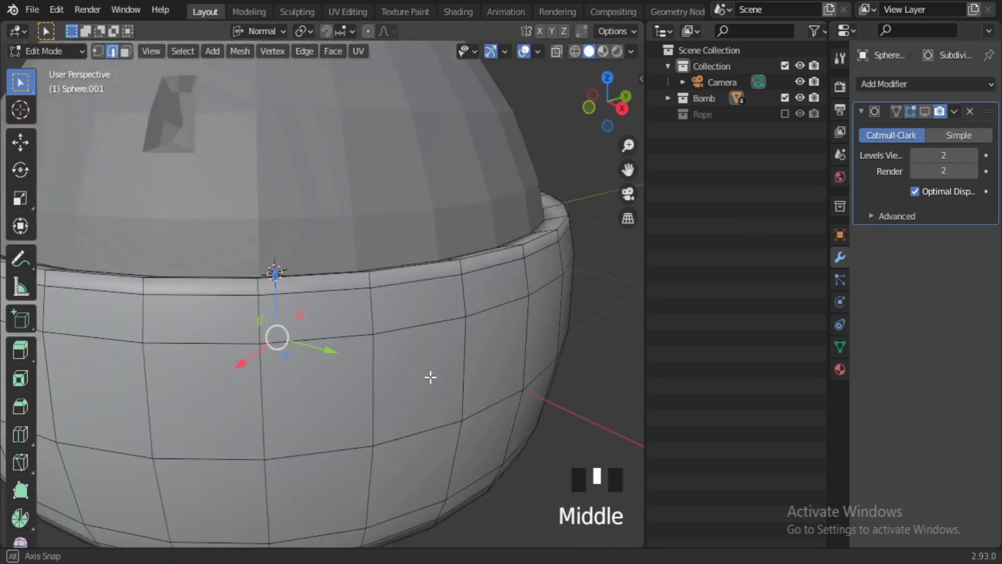
pyautogui.scroll(3)
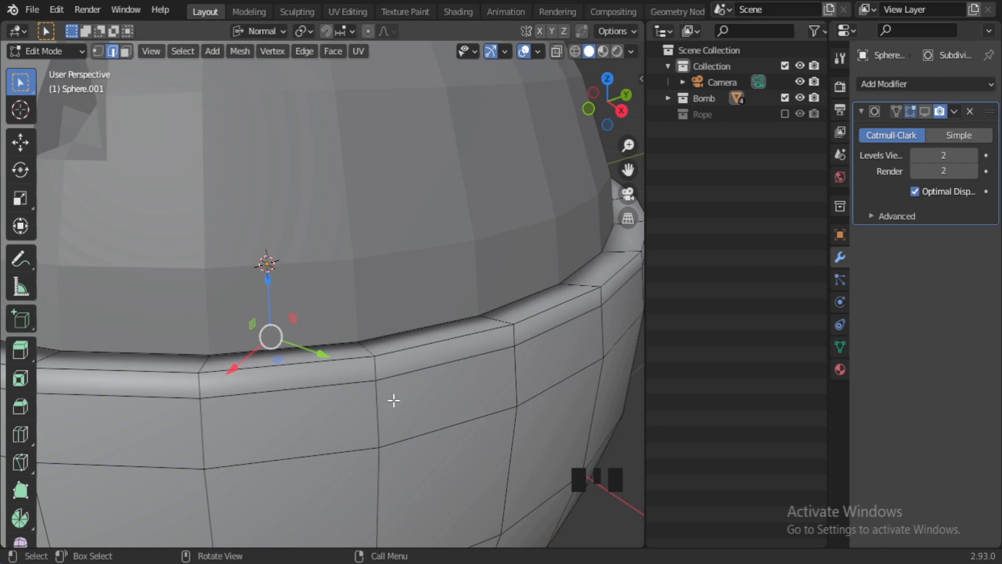
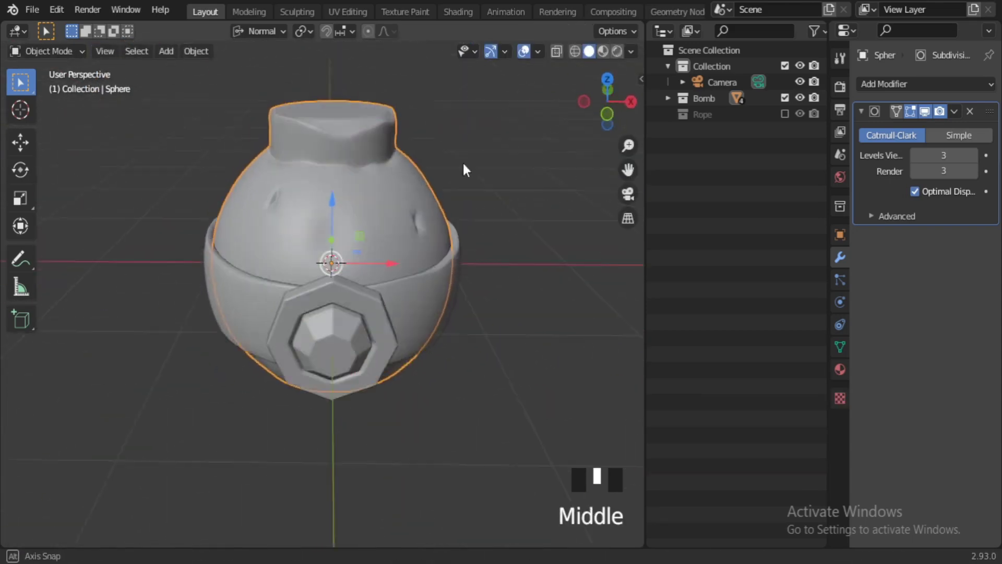
# Orbit to the bomb's neck and enter edit mode on the body mesh near the cap rim.
pyautogui.scroll(3)
pyautogui.middleClick(392, 110)
pyautogui.press('Tab')
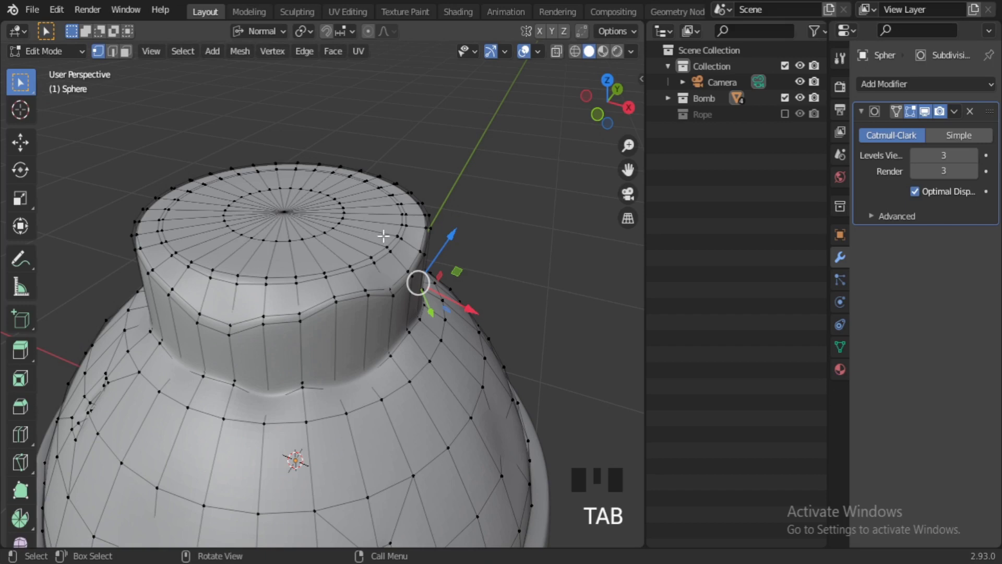
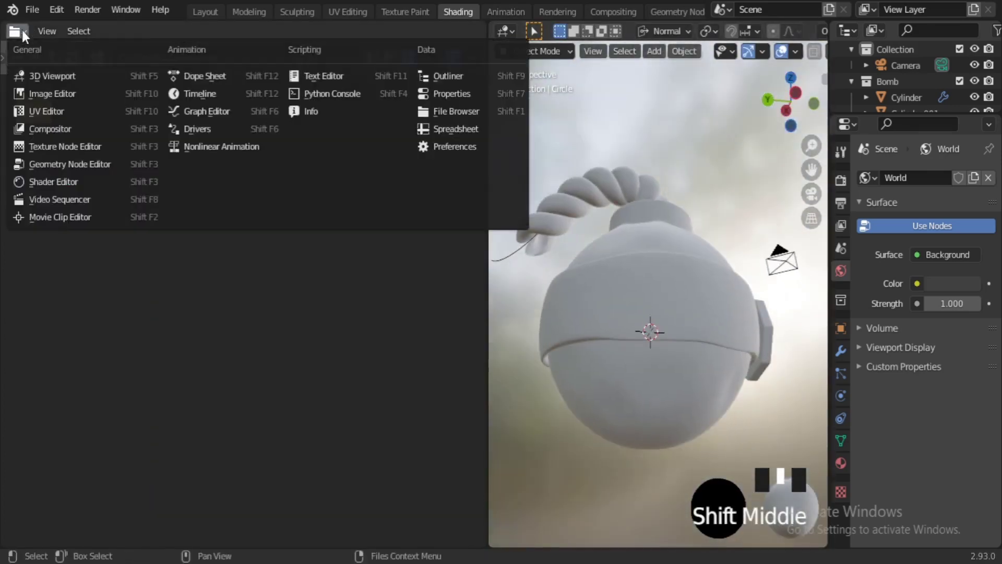
# Switch the left area to the Shader Editor and give the band a new material named Yellow.
pyautogui.click(52, 190)
pyautogui.press('n')
pyautogui.click(536, 261)
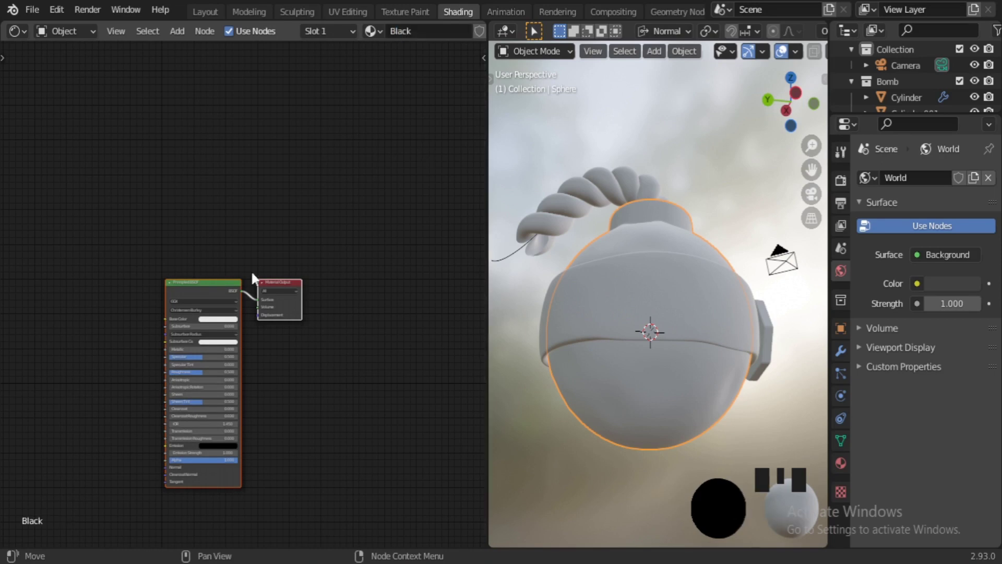
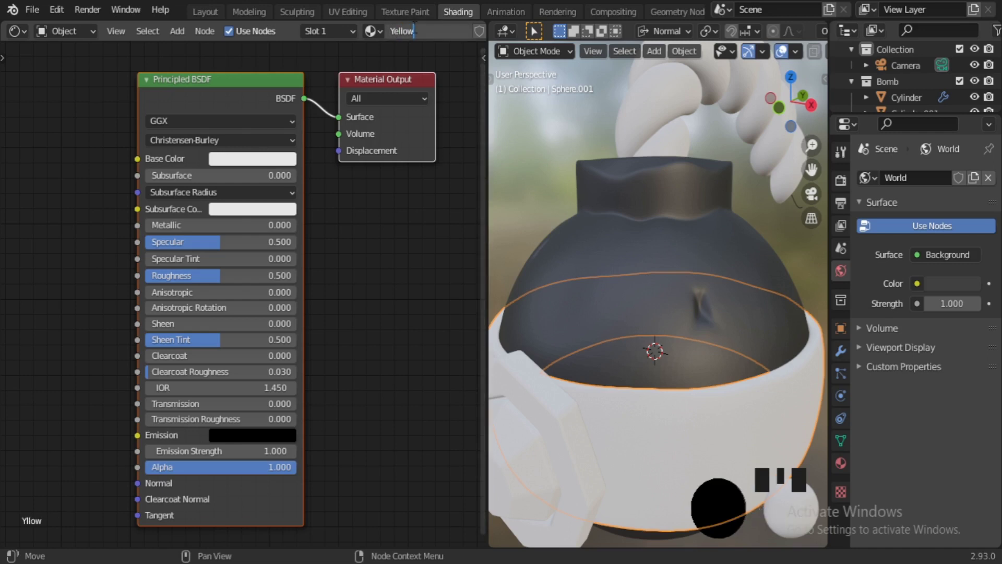
# Set the Yellow material's Base Color to orange-yellow and select the gem's cylinder fitting to reuse it.
pyautogui.click(270, 236)
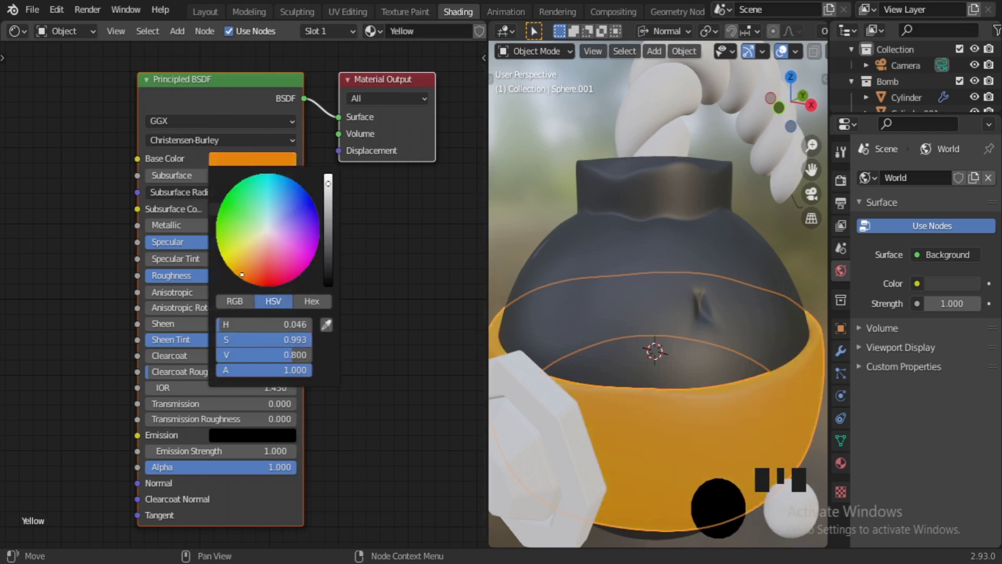
pyautogui.scroll(-3)
pyautogui.click(594, 423)
pyautogui.click(313, 42)
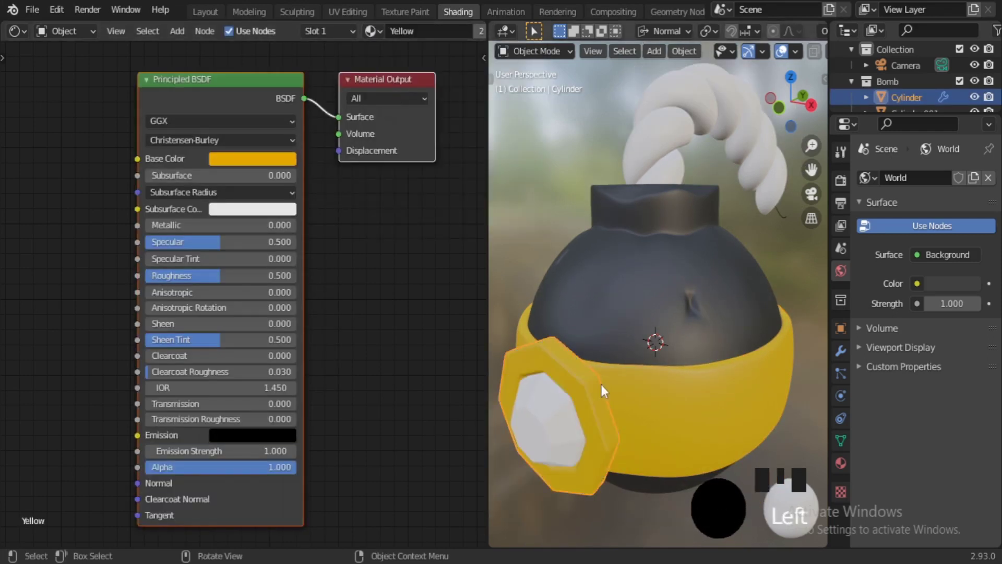
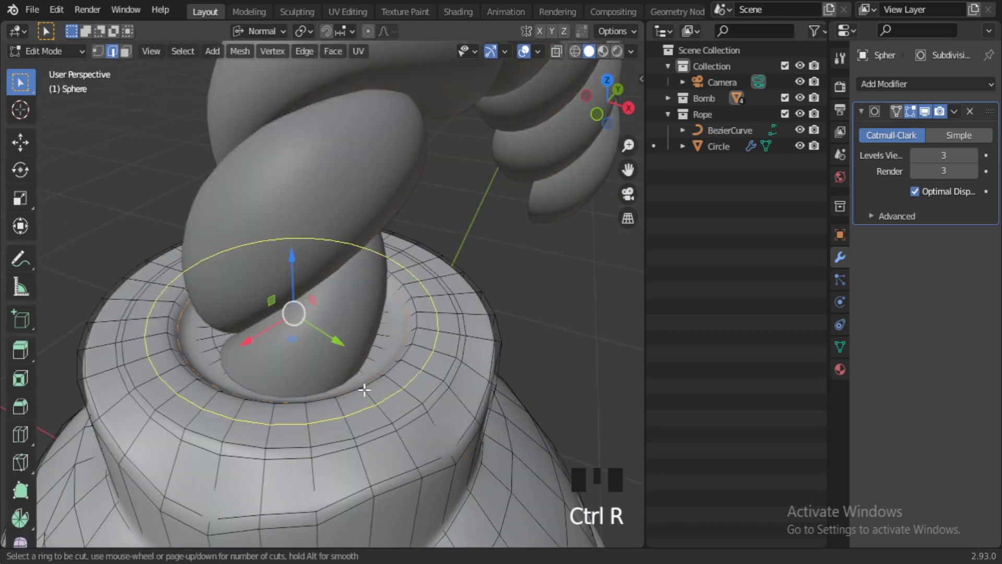
# Cut an extra edge loop around the neck cap's opening where the fuse enters, sharpening the rim.
pyautogui.press('Tab')
pyautogui.scroll(-3)
pyautogui.middleClick(382, 399)
pyautogui.scroll(-3)
pyautogui.moveTo(373, 437); pyautogui.dragTo(391, 311)
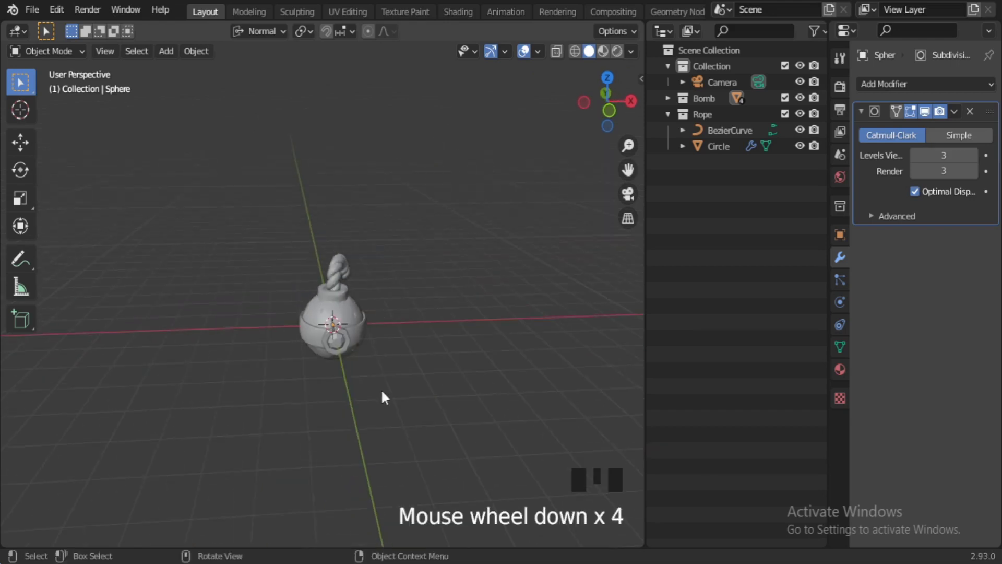
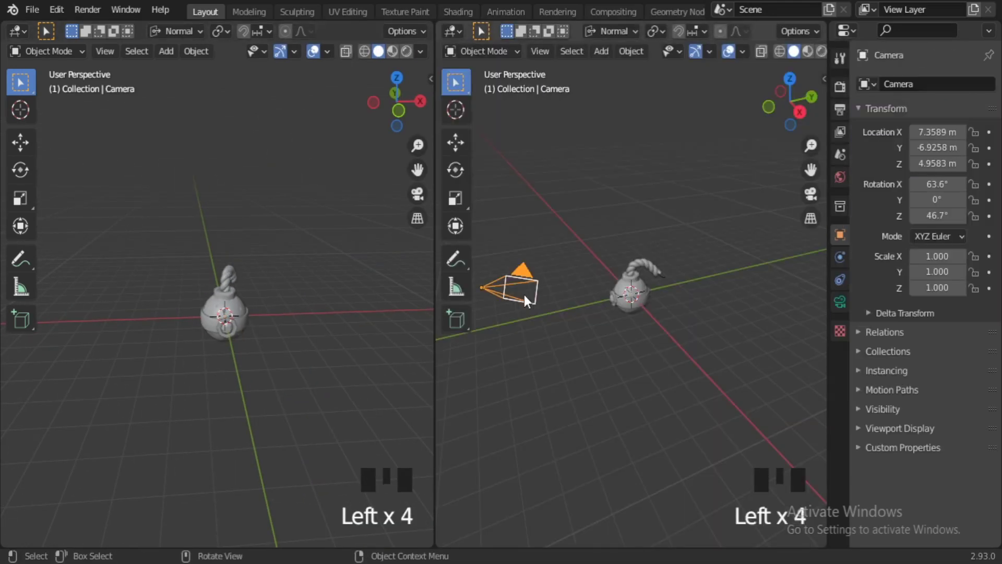
# Reset and select the camera, then look through it in the right-hand split view.
pyautogui.middleClick(459, 80)
pyautogui.doubleClick(459, 81)
pyautogui.press('alt+g')
pyautogui.press('alt+r')
pyautogui.middleClick(459, 81)
pyautogui.click(459, 81)
pyautogui.press('t')
pyautogui.press('t')
pyautogui.press('t')
pyautogui.press('r')
pyautogui.middleClick(594, 394)
pyautogui.press('KP_0')
pyautogui.scroll(3)
pyautogui.scroll(3)
# Set the camera to Location 0, -9.058, 0.41 and Rotation 90, 0, 0 so it faces the bomb head-on.
pyautogui.click(796, 50)
pyautogui.click(797, 50)
pyautogui.click(243, 327)
pyautogui.click(323, 421)
pyautogui.click(272, 362)
pyautogui.click(185, 230)
# Restore the outliner list and start repositioning the bomb within the camera frame.
pyautogui.press('g')
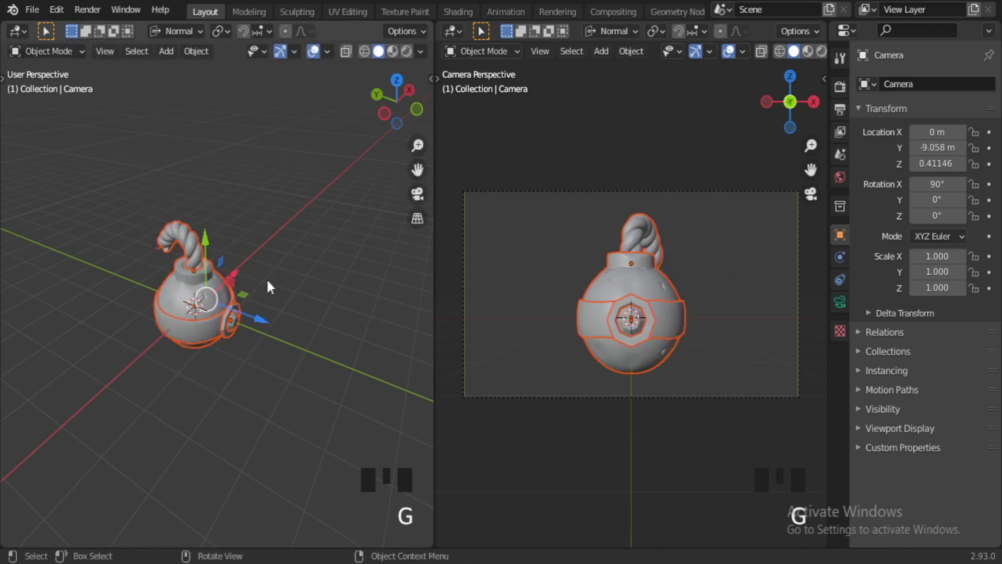
pyautogui.moveTo(848, 103); pyautogui.dragTo(904, 155)
pyautogui.click(892, 140)
pyautogui.press('g')
pyautogui.click(157, 299)
# Parent the parts to the bomb body and select it ready for rotation.
pyautogui.press('ctrl+p')
pyautogui.click(202, 410)
pyautogui.click(135, 301)
pyautogui.press('g')
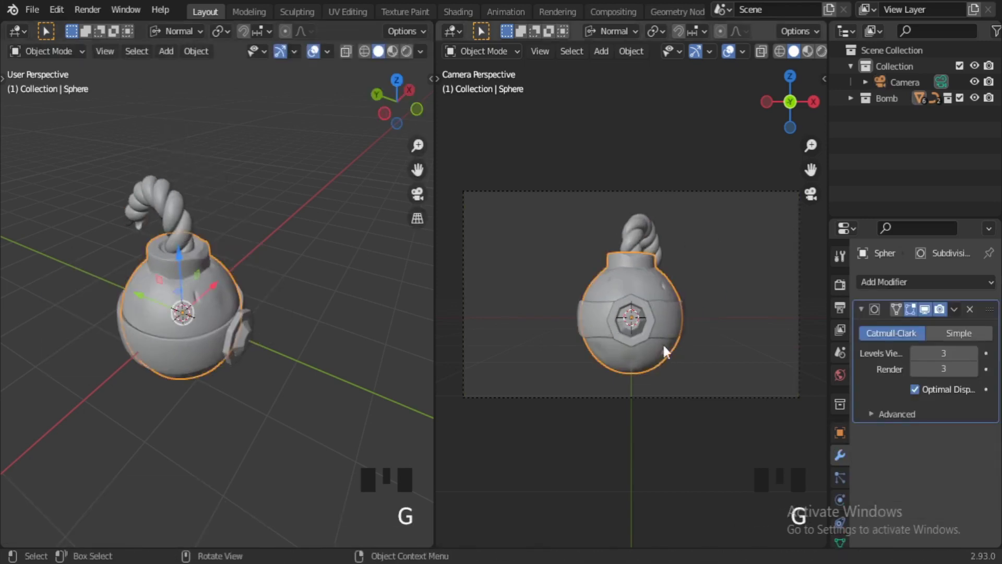
pyautogui.scroll(3)
# Trackball-rotate the body so the gem faces sideways, then tilt it about 20° around X.
pyautogui.press('r')
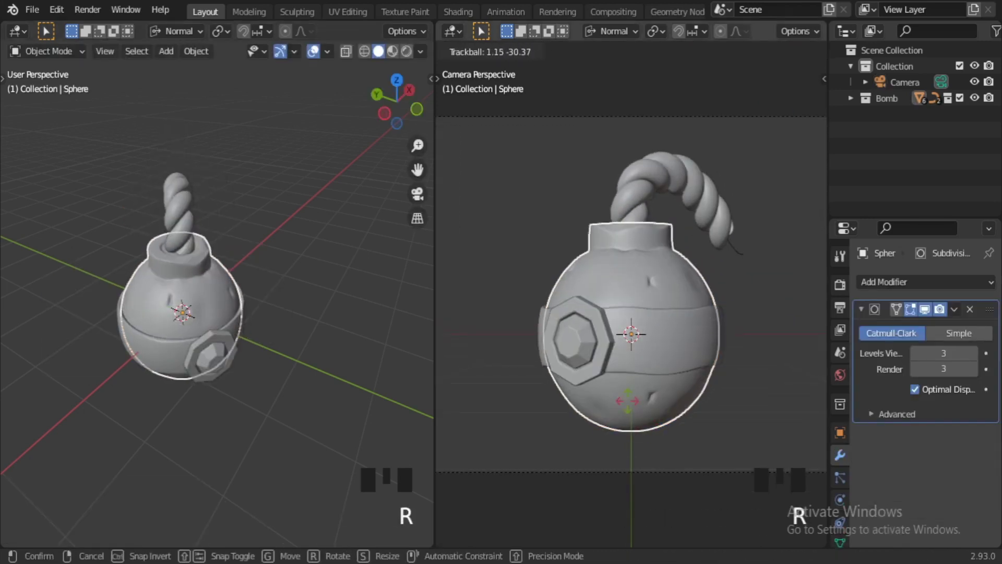
pyautogui.moveTo(797, 50); pyautogui.dragTo(797, 50)
pyautogui.press('r')
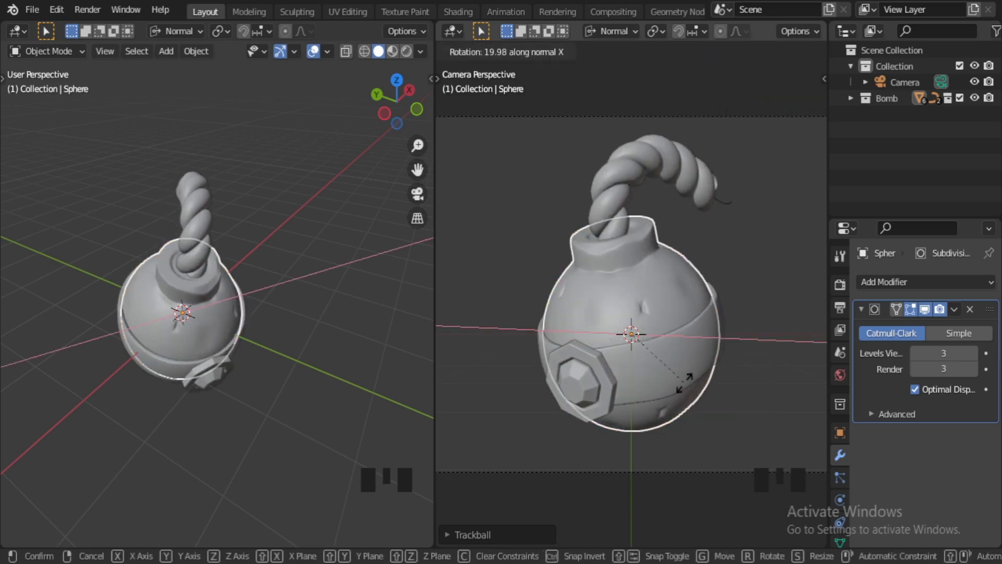
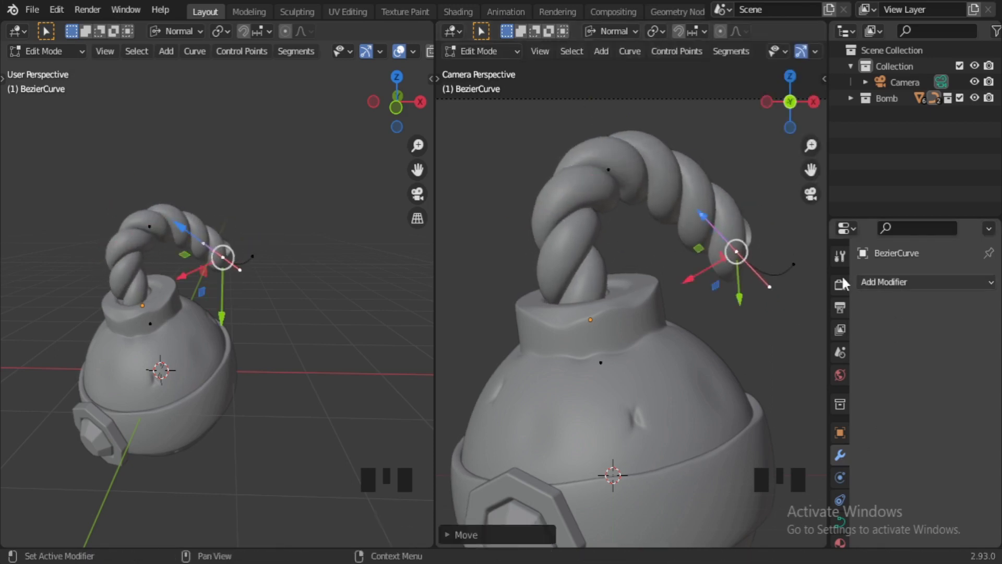
# Switch from the rope's profile circle to the fuse curve and enter point editing on it.
pyautogui.press('Tab')
pyautogui.click(723, 232)
pyautogui.click(976, 373)
pyautogui.press('Tab')
pyautogui.press('Tab')
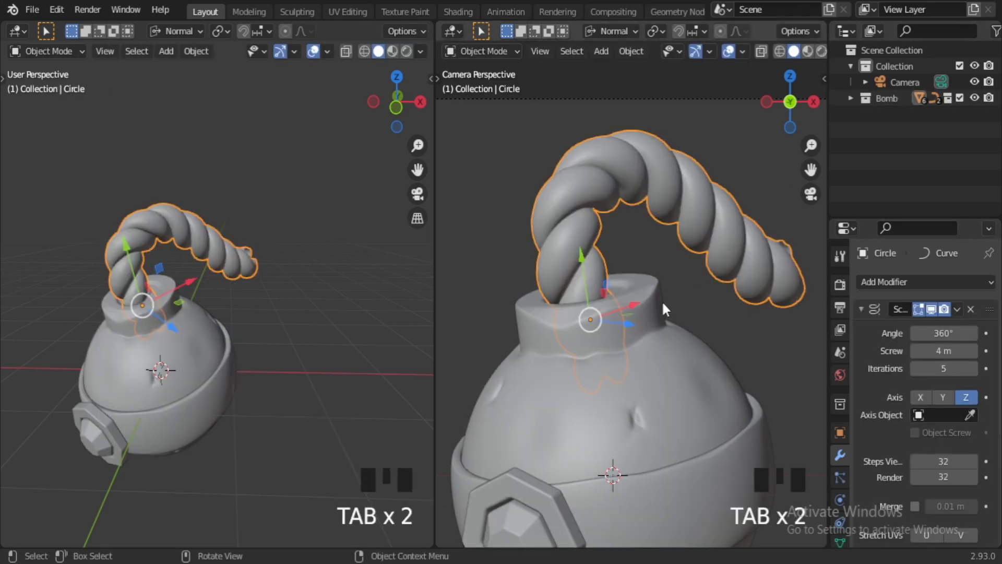
# Move a fuse control point so the rope arches over the top and droops down the side.
pyautogui.click(928, 133)
pyautogui.press('Tab')
pyautogui.press('g')
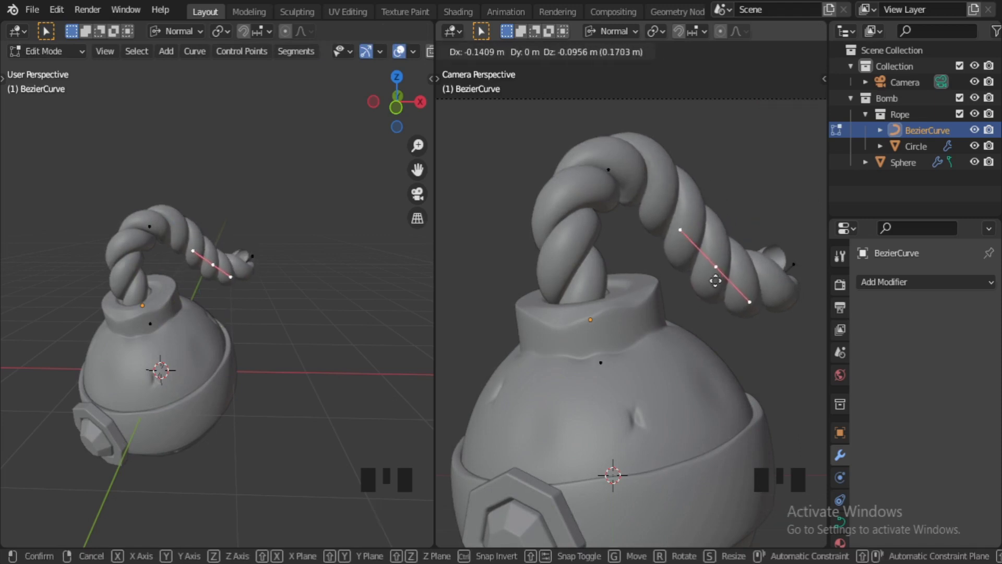
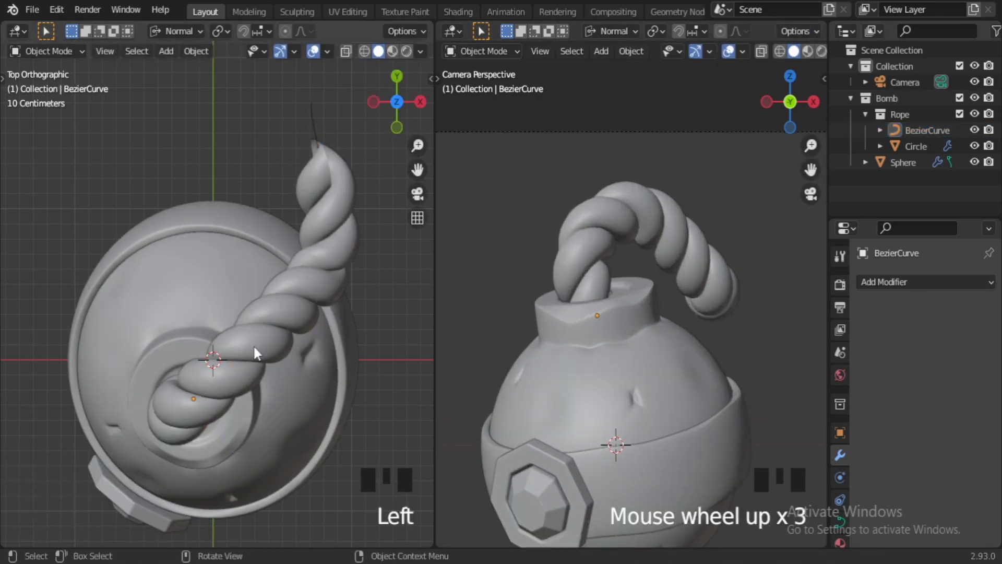
# Scale up the Circle profile object to make the screw-modifier rope noticeably thicker.
pyautogui.click(926, 148)
pyautogui.moveTo(180, 116); pyautogui.dragTo(337, 486)
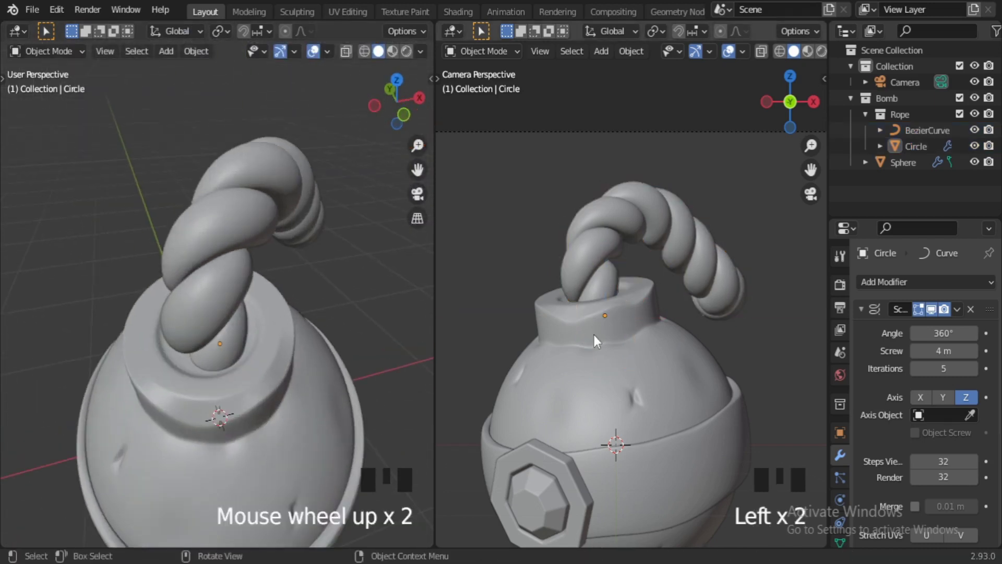
pyautogui.scroll(3)
pyautogui.click(912, 149)
pyautogui.press('s')
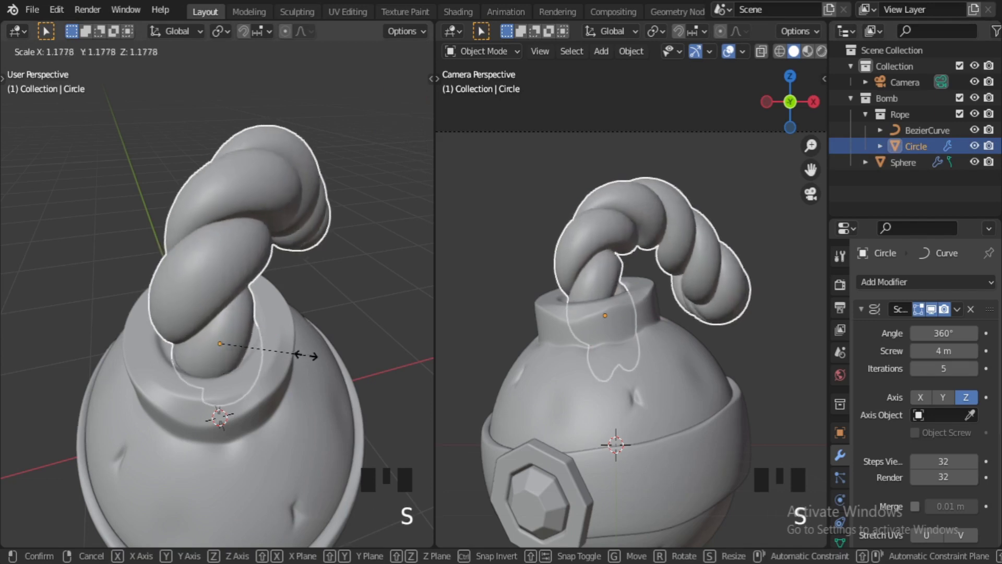
pyautogui.scroll(-3)
pyautogui.press('Tab')
pyautogui.press('Tab')
pyautogui.scroll(-3)
pyautogui.click(643, 452)
# Select both parts of the rope fuse and nudge it lower so the camera frames the whole bomb.
pyautogui.scroll(3)
pyautogui.scroll(-3)
pyautogui.scroll(3)
pyautogui.click(221, 244)
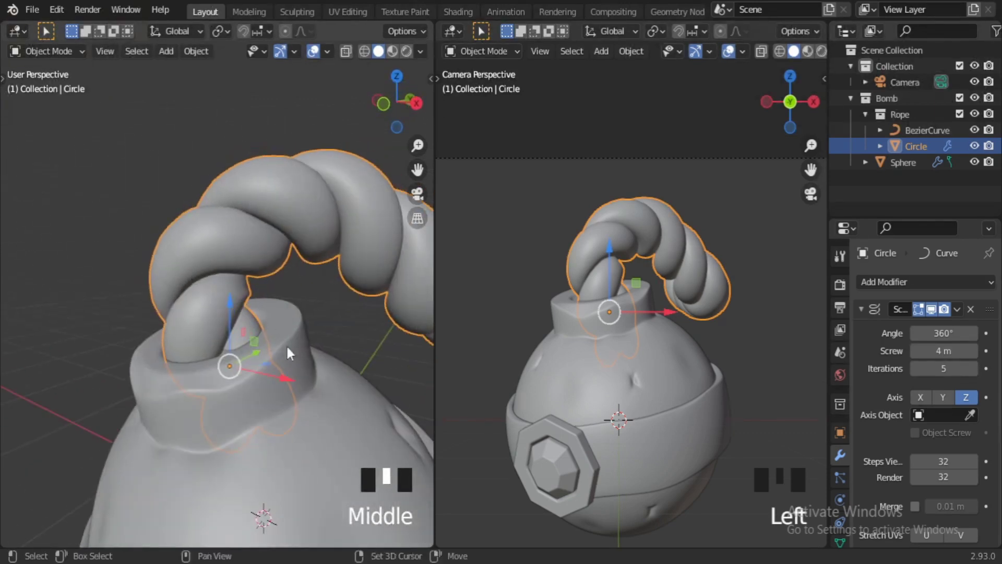
pyautogui.middleClick(733, 175)
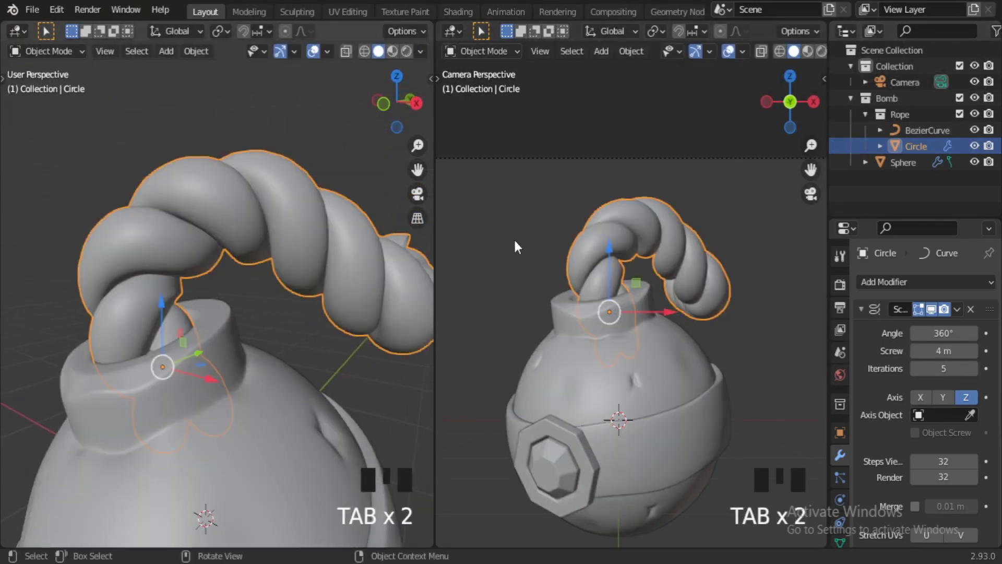
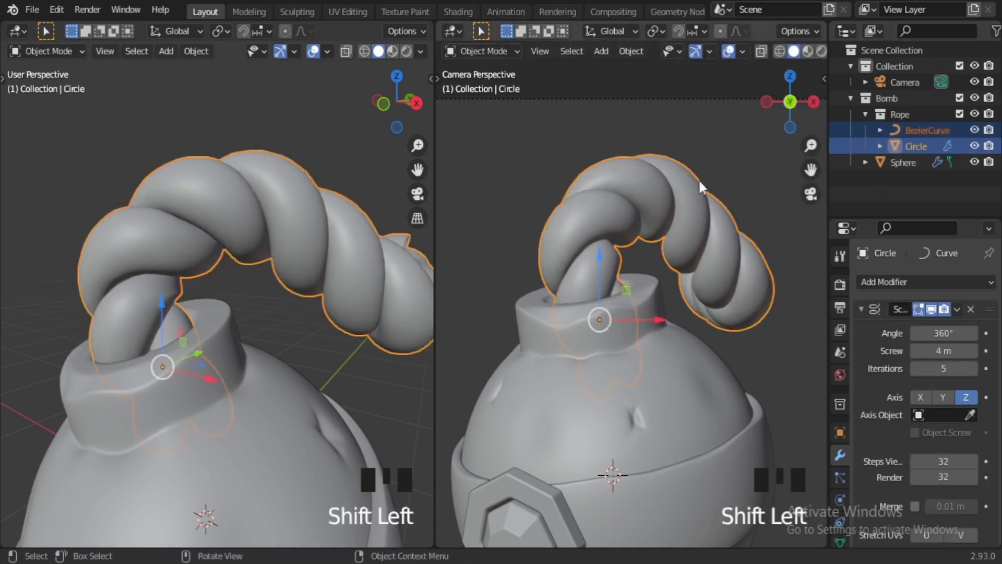
pyautogui.click(524, 180)
pyautogui.scroll(-3)
pyautogui.scroll(-3)
pyautogui.scroll(3)
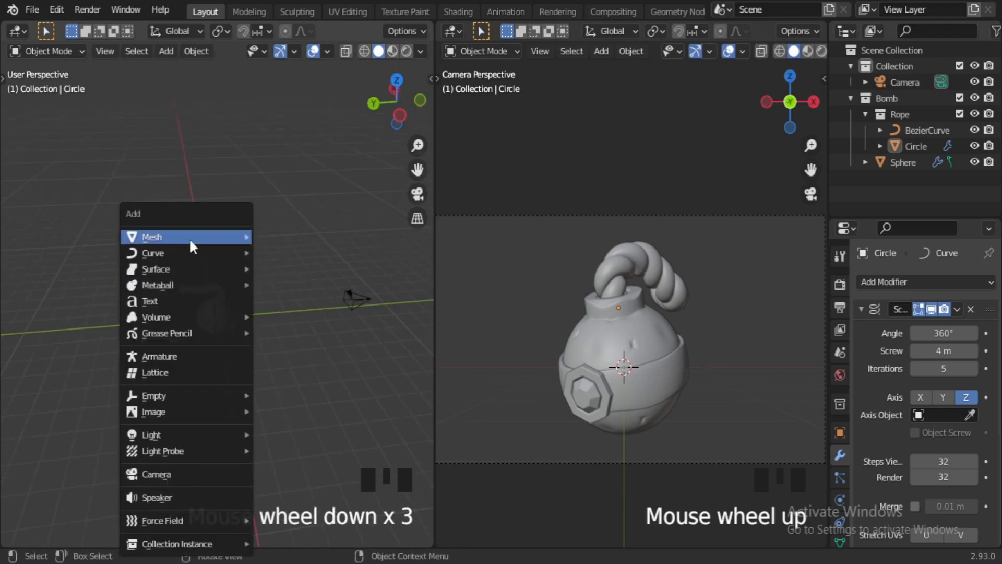
# Add a plane, stand it upright and move it behind the bomb as a backdrop.
pyautogui.press('shift+a')
pyautogui.press('s')
pyautogui.press('r')
pyautogui.click(796, 51)
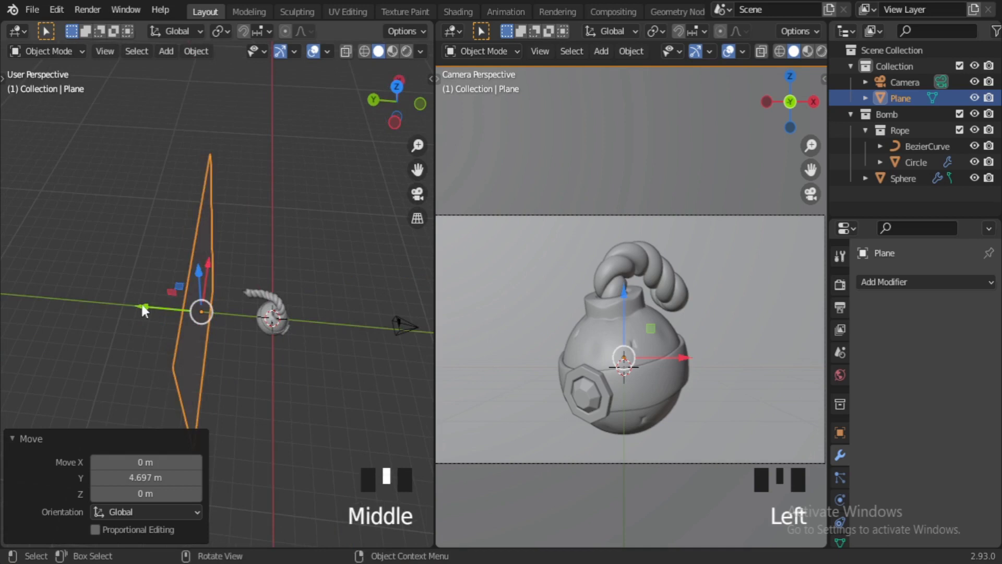
# Scale the backdrop to fill the frame and set the camera viewport to Rendered Cycles shading.
pyautogui.scroll(-3)
pyautogui.moveTo(698, 397); pyautogui.dragTo(845, 452)
pyautogui.moveTo(918, 358); pyautogui.dragTo(515, 452)
pyautogui.click(367, 446)
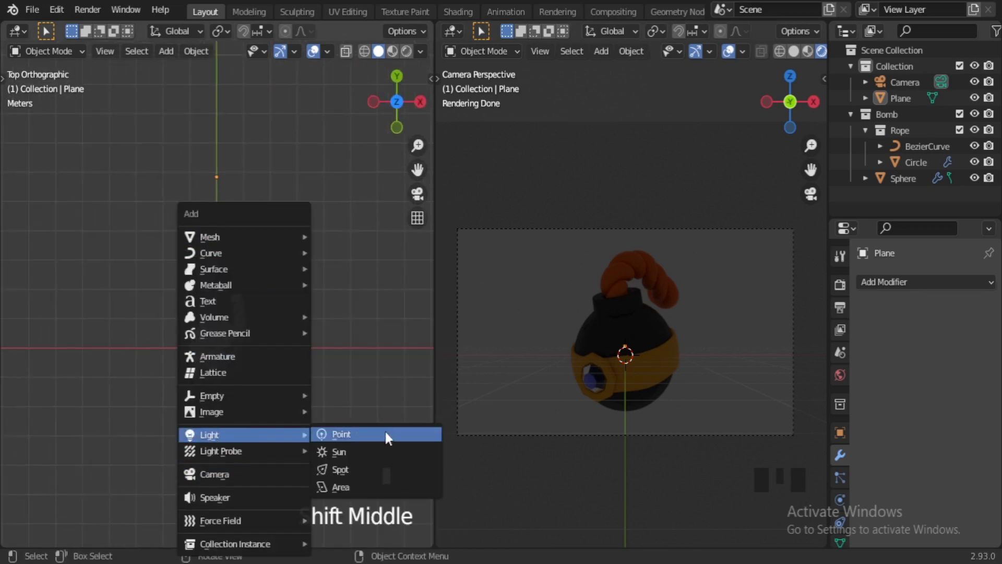
# Enlarge the 2000 W area light and, from top view, tilt and move it diagonally out from the bomb.
pyautogui.press('s')
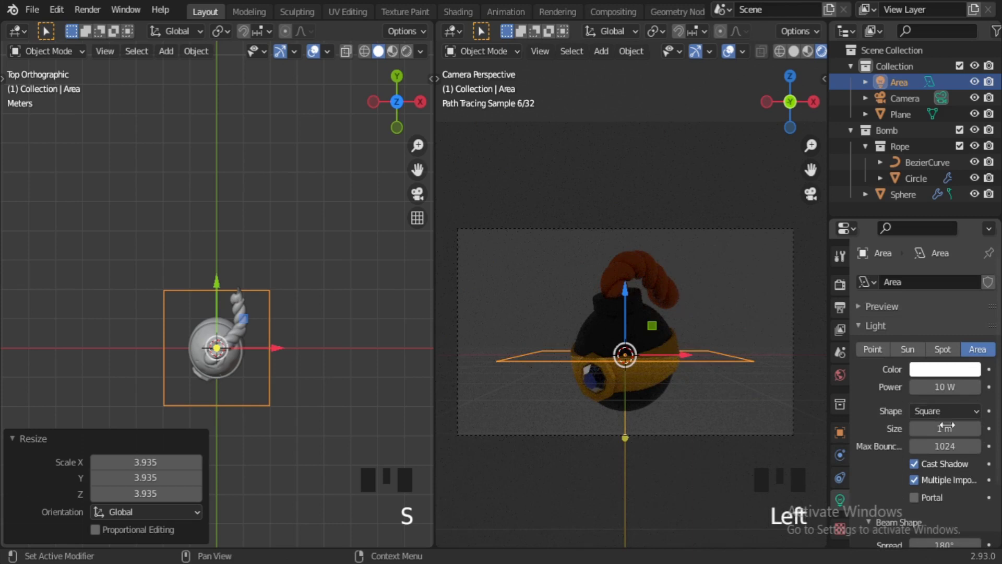
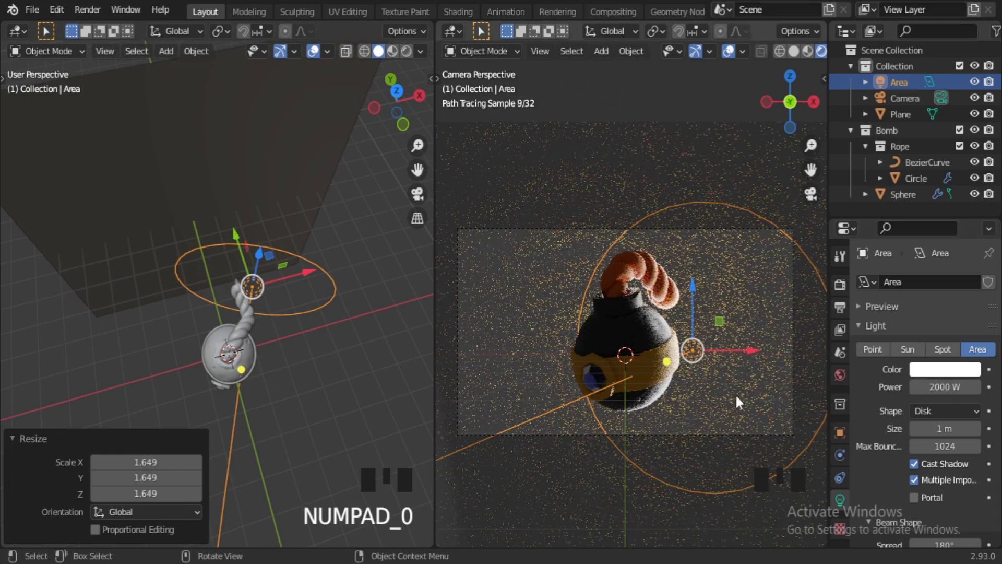
pyautogui.press('KP_7')
pyautogui.scroll(3)
pyautogui.press('r')
pyautogui.press('g')
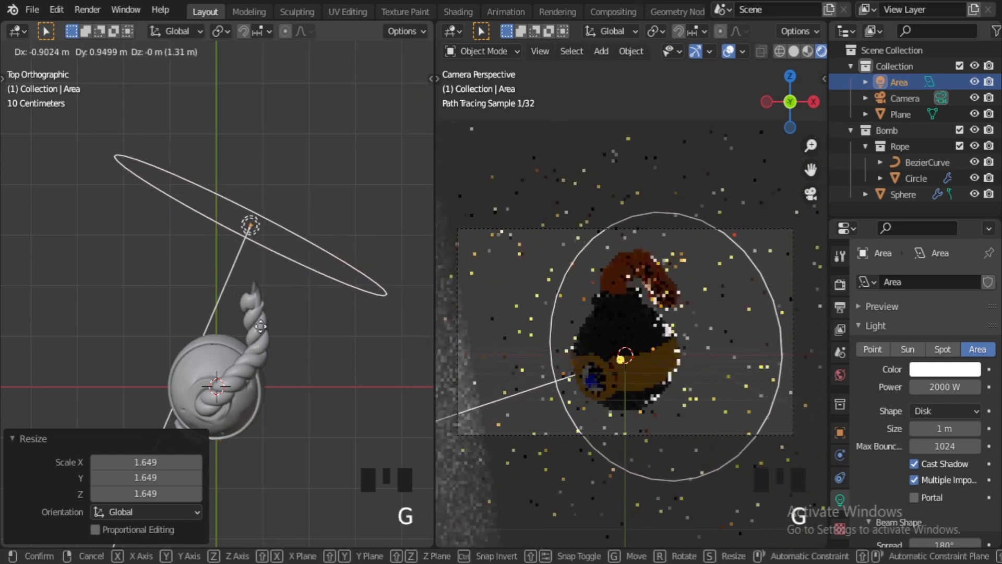
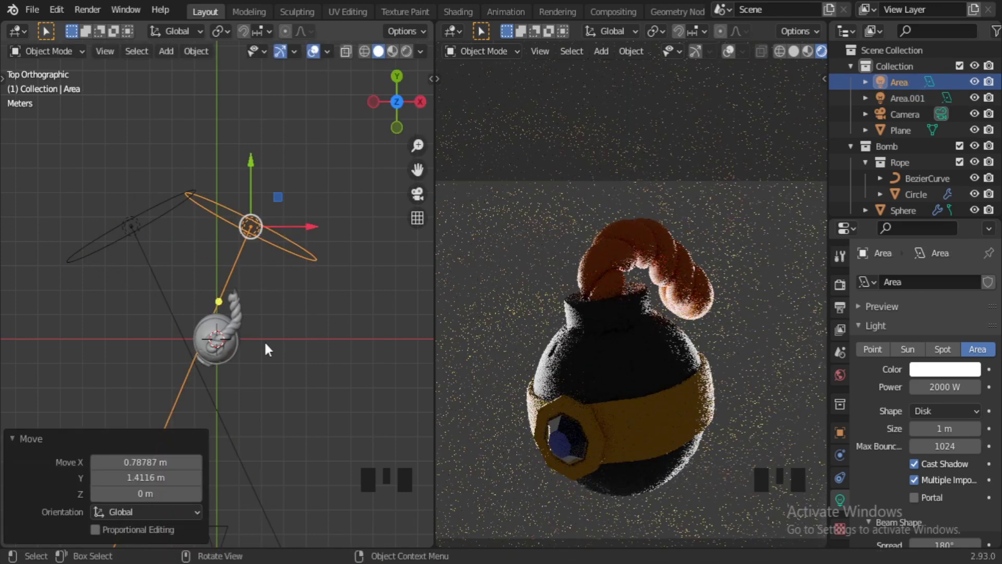
# Duplicate an existing area light and rotate the copy to face the bomb from the opposite side.
pyautogui.click(138, 232)
pyautogui.middleClick(290, 349)
pyautogui.press('shift+d')
pyautogui.press('r')
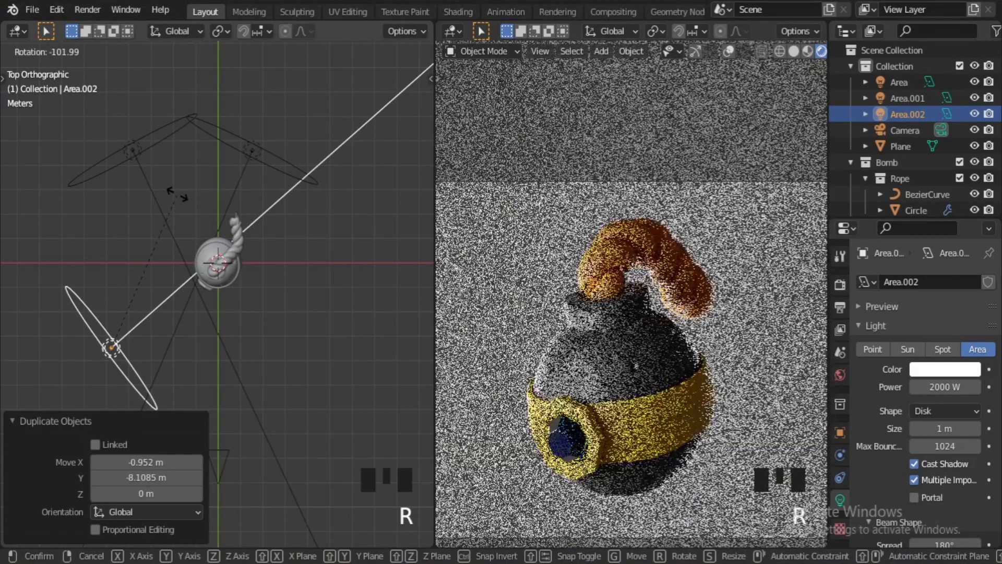
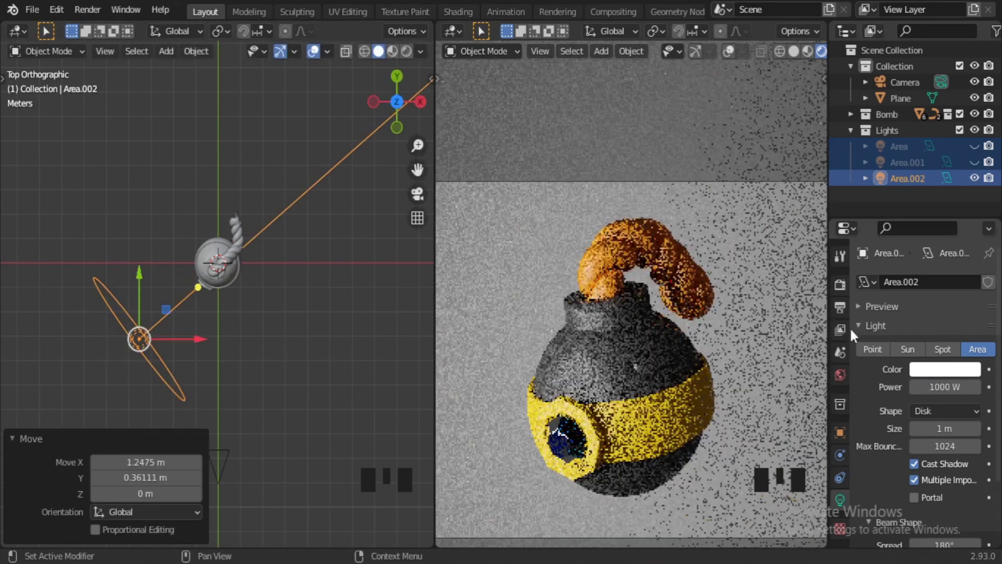
# Check the Render Properties, undo a stray change, and orbit to view Area.002 in perspective.
pyautogui.scroll(-3)
pyautogui.click(915, 537)
pyautogui.moveTo(964, 456); pyautogui.dragTo(873, 461)
pyautogui.press('ctrl+z')
pyautogui.scroll(3)
pyautogui.middleClick(688, 396)
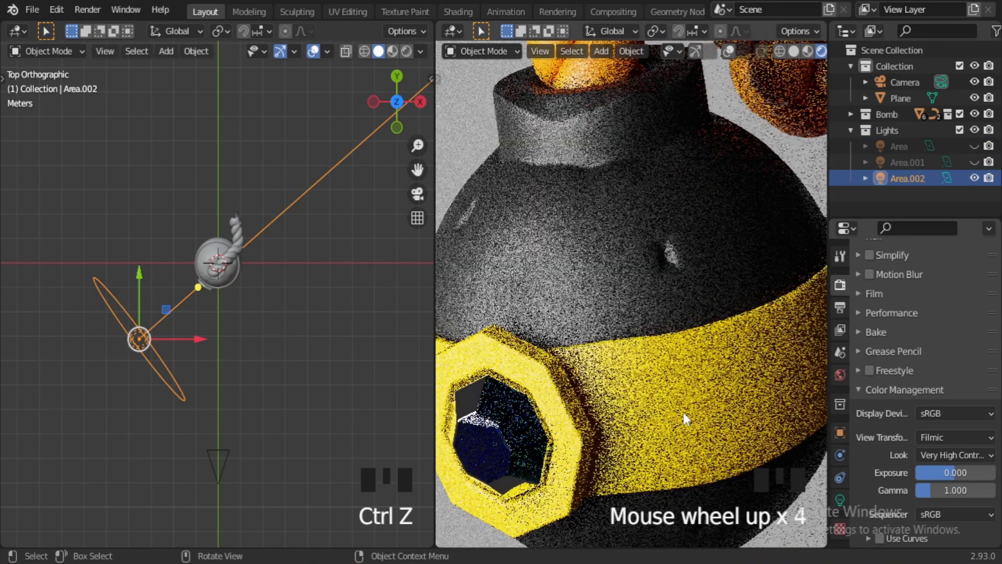
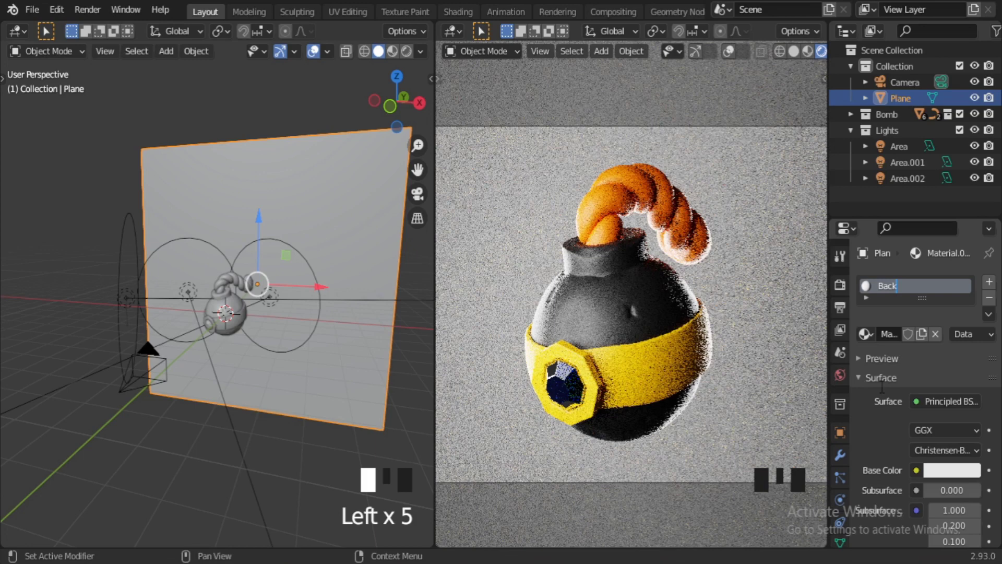
# Confirm the Backround material name on the plane and select the second area light.
pyautogui.click(965, 471)
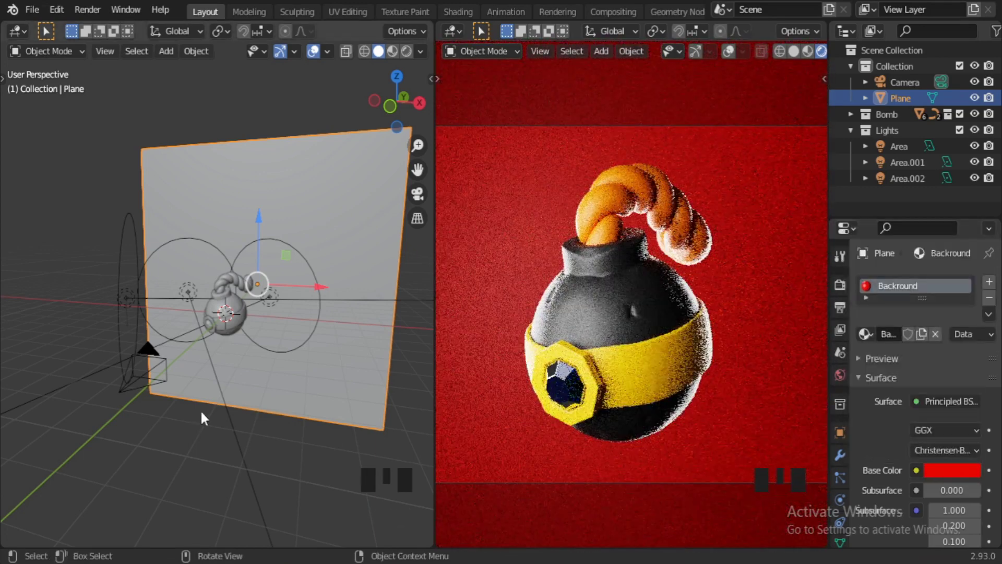
pyautogui.click(195, 290)
pyautogui.middleClick(195, 284)
pyautogui.press('s')
# Move Area.001 to a new position beside the bomb in top view.
pyautogui.middleClick(235, 377)
pyautogui.press('KP_7')
pyautogui.press('g')
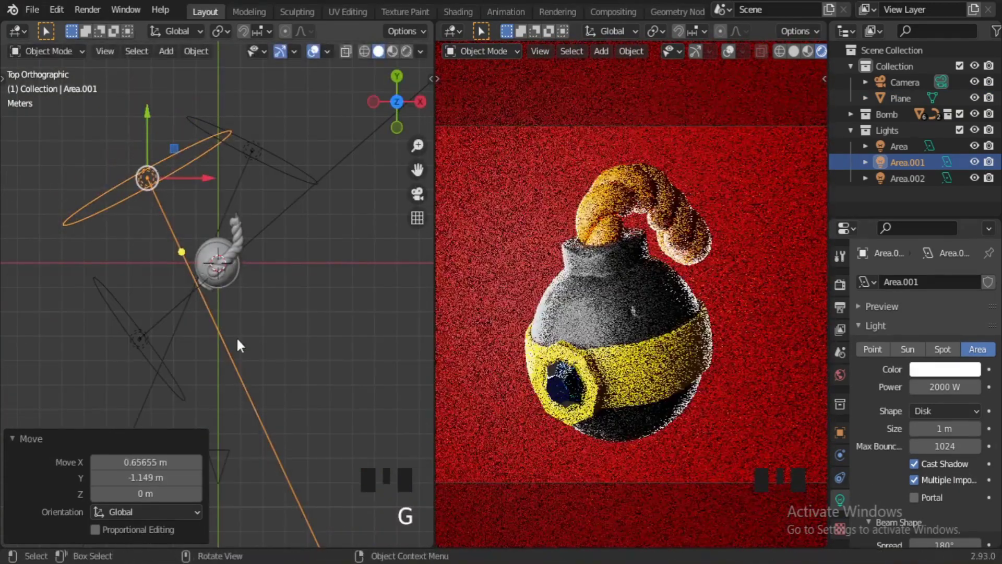
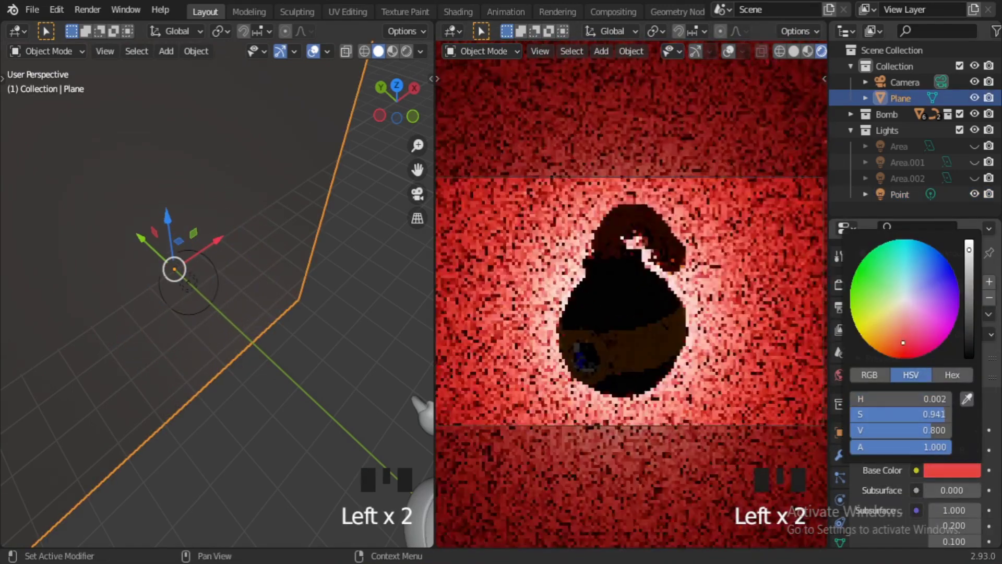
# Try green for the Backround base colour, then settle on blue.
pyautogui.click(906, 297)
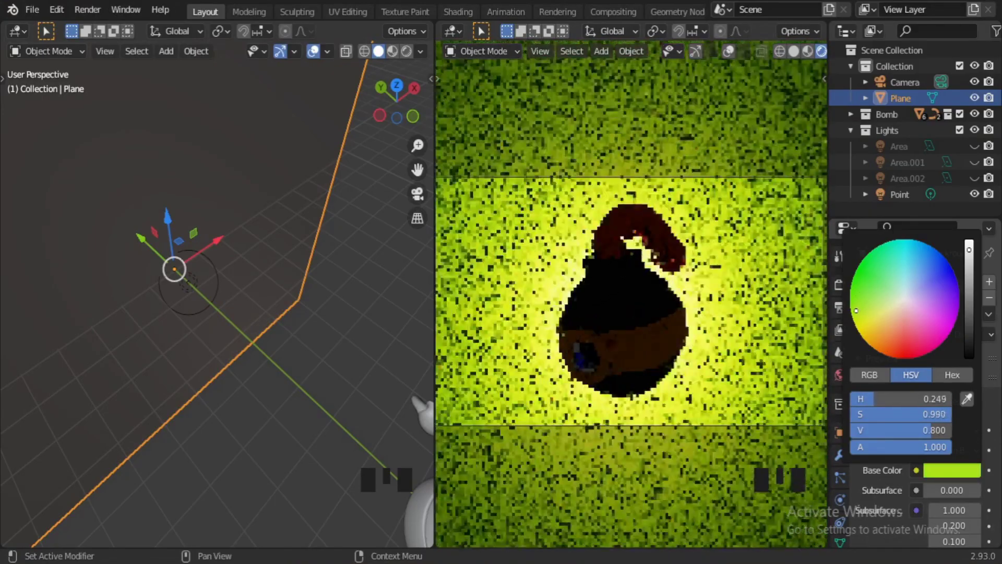
pyautogui.click(975, 153)
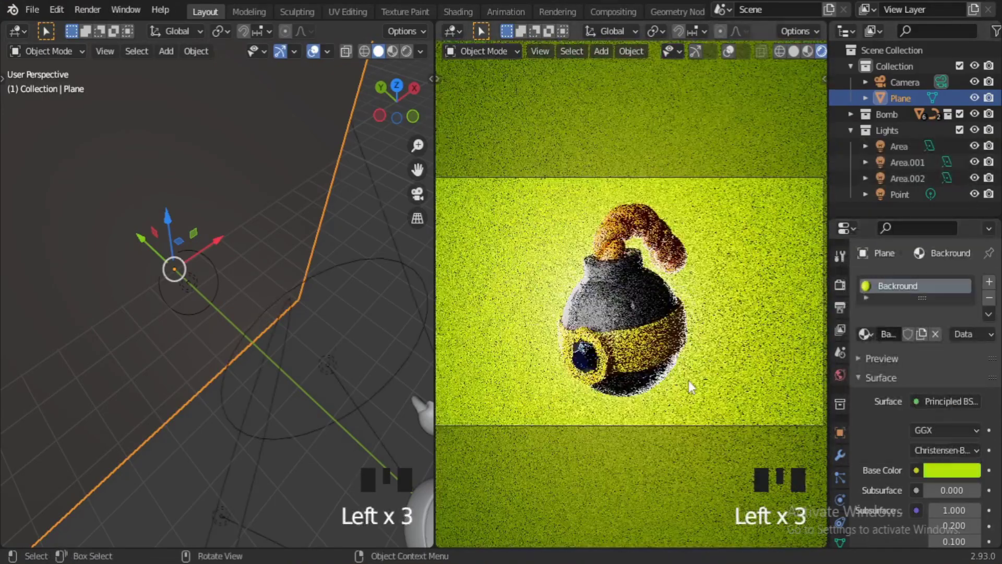
pyautogui.click(706, 393)
pyautogui.click(717, 378)
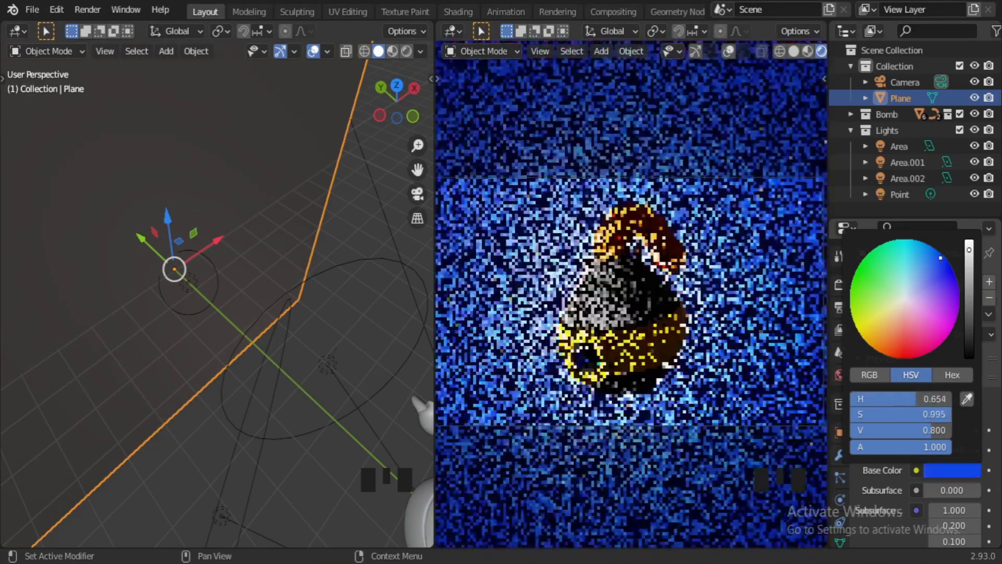
# Select Area.002 and line it up in top view ready to scale it.
pyautogui.scroll(3)
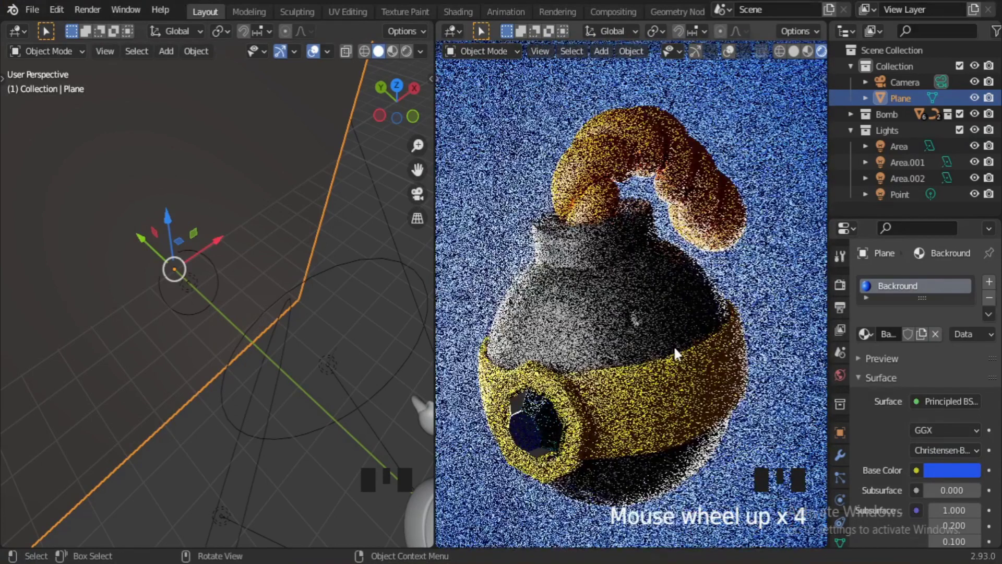
pyautogui.scroll(-3)
pyautogui.click(211, 298)
pyautogui.scroll(-3)
pyautogui.middleClick(258, 400)
pyautogui.scroll(3)
pyautogui.click(679, 483)
pyautogui.moveTo(678, 483); pyautogui.dragTo(254, 462)
pyautogui.press('KP_7')
pyautogui.scroll(3)
pyautogui.middleClick(250, 440)
# Scale Area.002, then hide the other area lights and point light so only Area.002 is lit.
pyautogui.press('s')
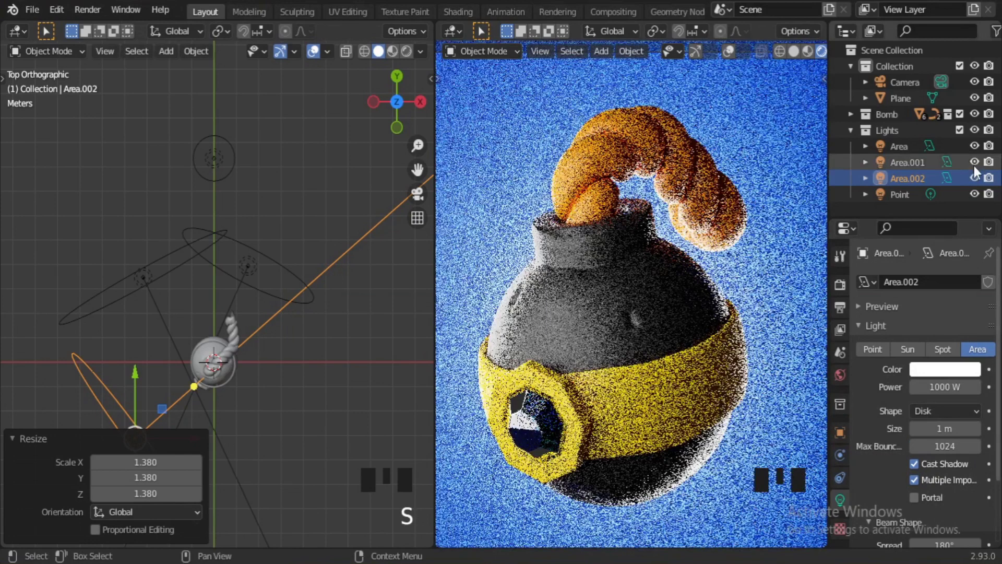
pyautogui.click(978, 152)
pyautogui.click(982, 194)
pyautogui.moveTo(218, 405); pyautogui.dragTo(578, 423)
pyautogui.click(578, 423)
pyautogui.click(982, 169)
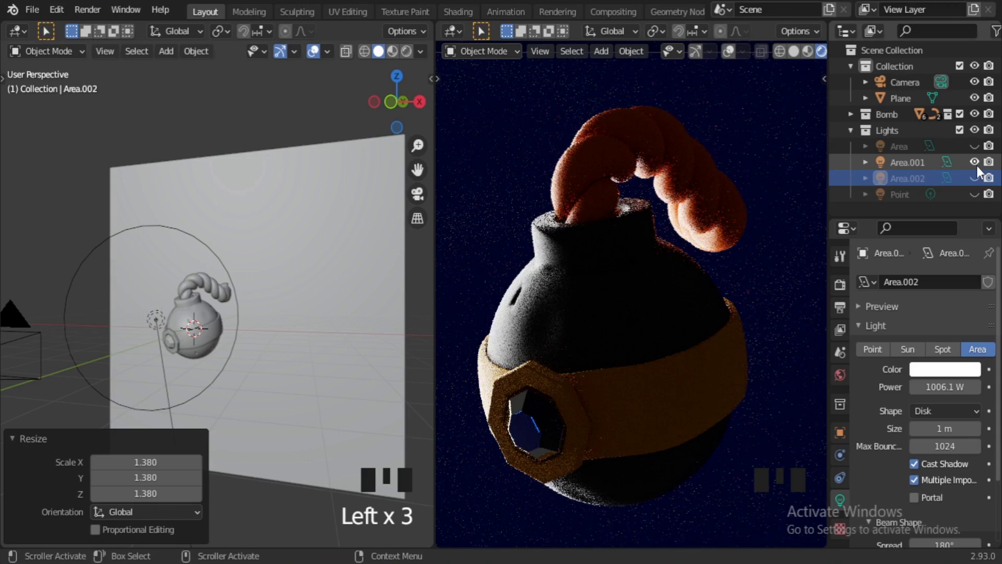
pyautogui.click(982, 169)
pyautogui.click(977, 198)
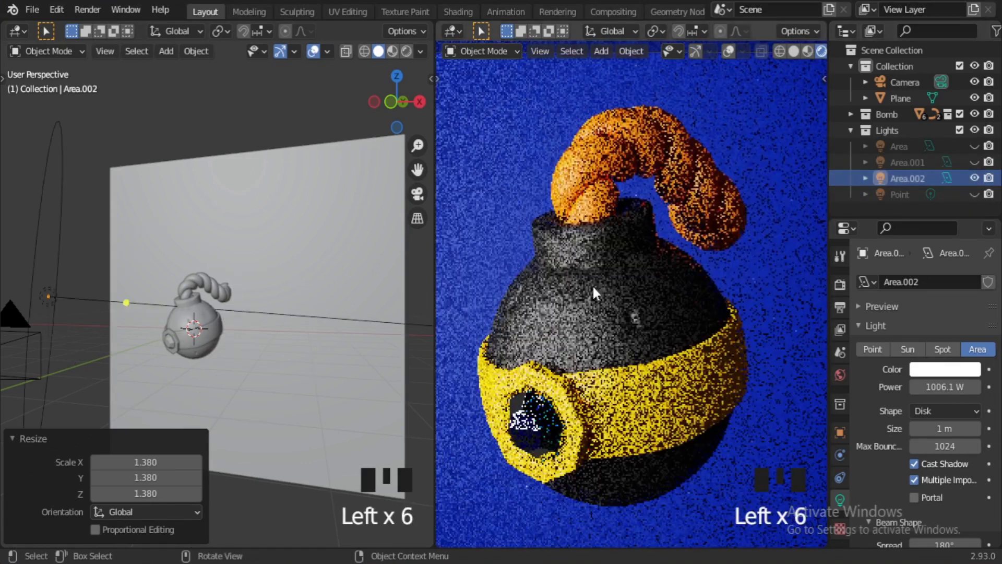
# Shrink Area.002 to about 0.587 and move it beside the bomb in top view.
pyautogui.moveTo(282, 379); pyautogui.dragTo(162, 327)
pyautogui.click(162, 327)
pyautogui.press('s')
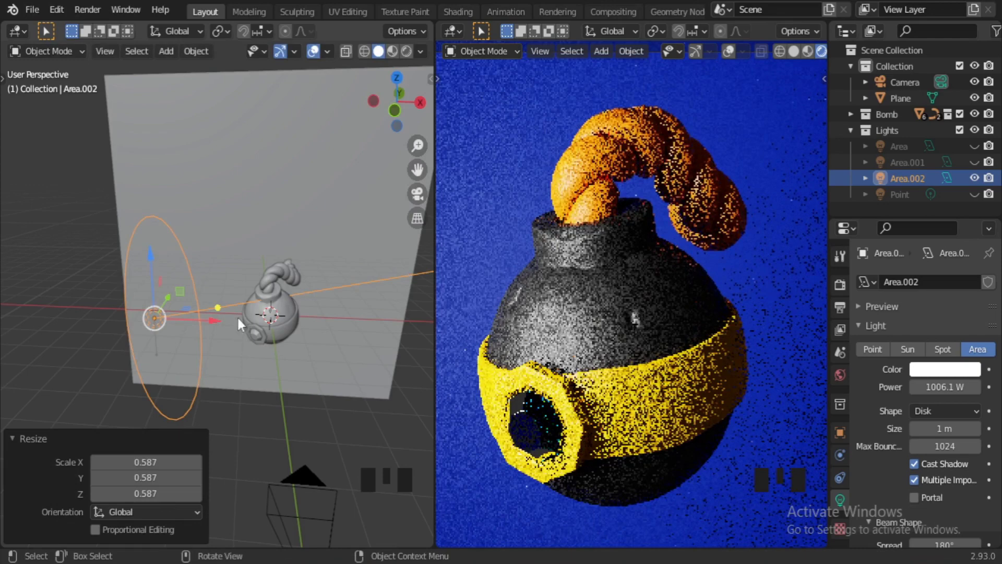
pyautogui.middleClick(303, 455)
pyautogui.press('KP_7')
pyautogui.press('g')
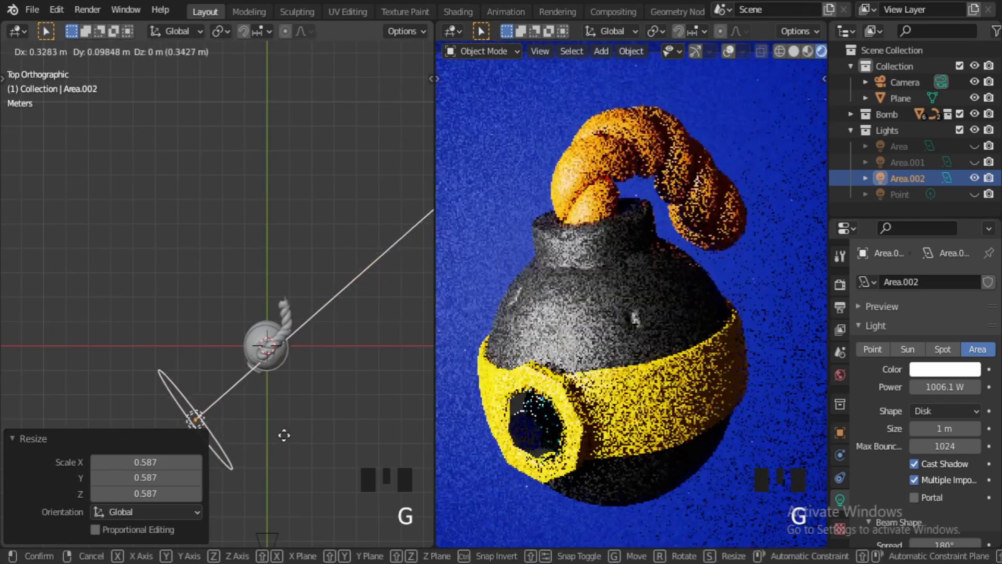
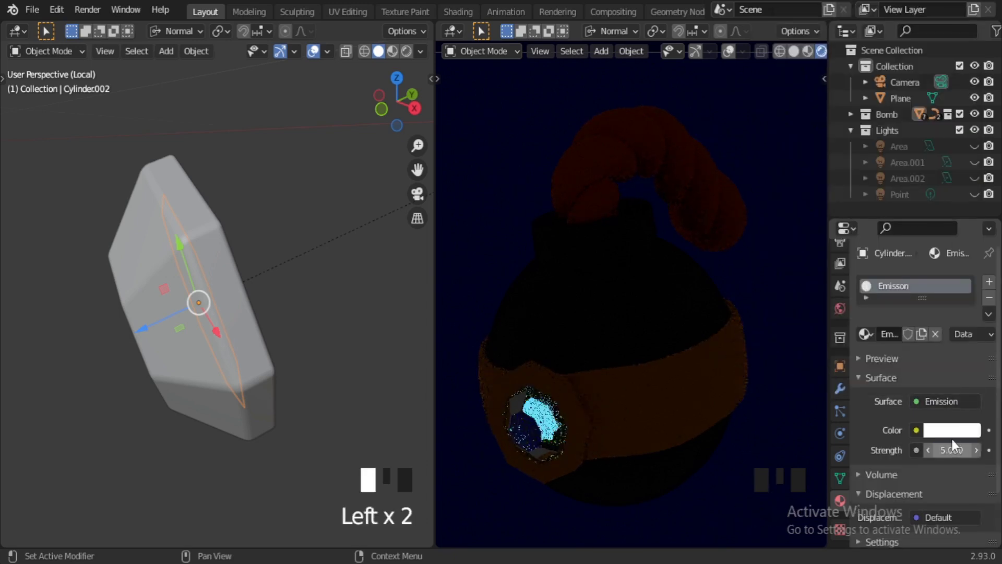
# Select the bomb body and isolate it in local view to inspect it.
pyautogui.click(381, 50)
pyautogui.middleClick(382, 51)
pyautogui.scroll(3)
pyautogui.click(538, 336)
pyautogui.scroll(-3)
pyautogui.moveTo(381, 50); pyautogui.dragTo(359, 316)
pyautogui.press('/')
# Look through the scene camera at the bomb and start rotating the selection.
pyautogui.moveTo(328, 318); pyautogui.dragTo(261, 405)
pyautogui.scroll(-3)
pyautogui.press('KP_0')
pyautogui.middleClick(381, 51)
pyautogui.scroll(3)
pyautogui.press('r')
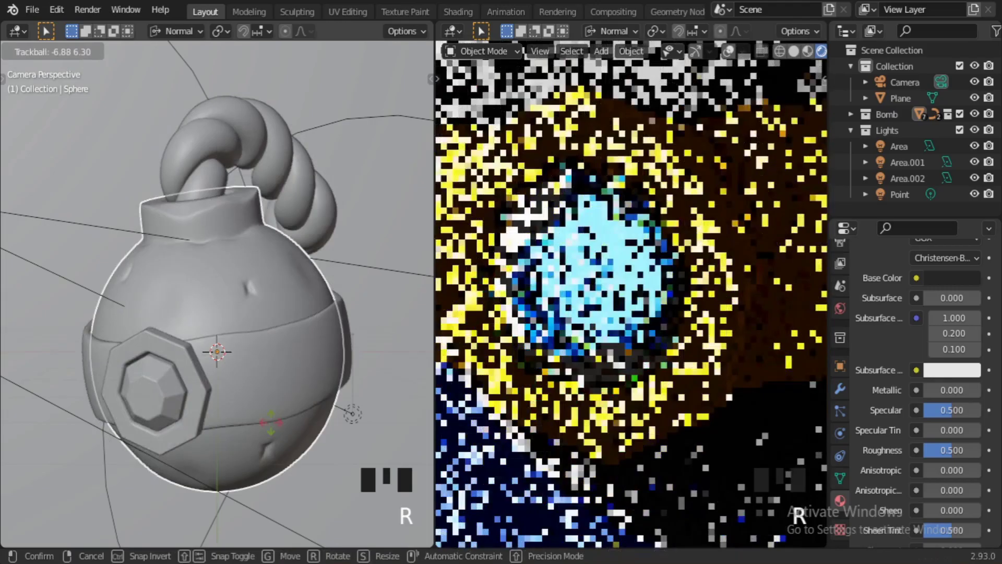
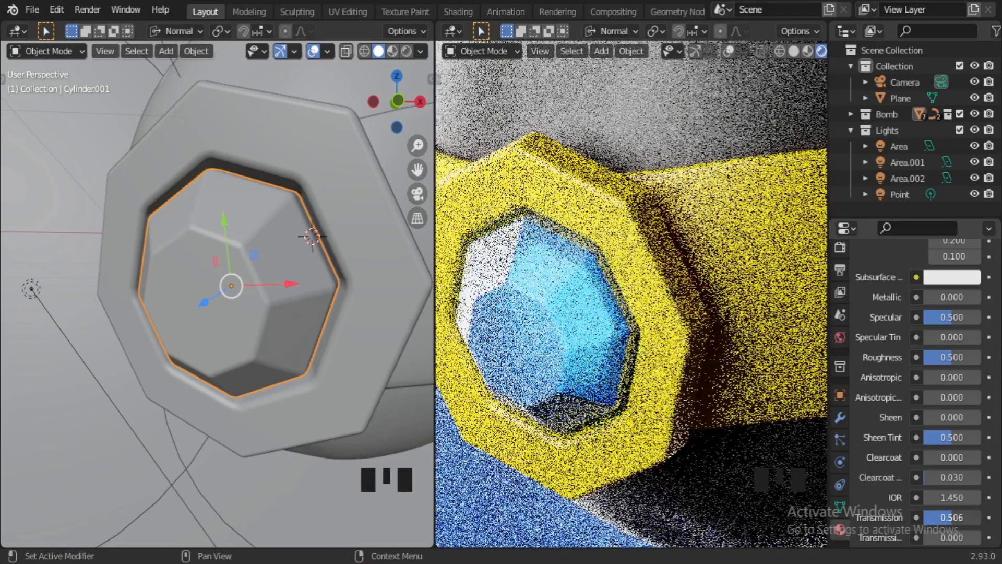
# Select the gem inside the yellow band, clear a value field, and frame it in camera view.
pyautogui.click(598, 296)
pyautogui.click(279, 296)
pyautogui.moveTo(284, 290); pyautogui.dragTo(232, 282)
pyautogui.press('KP_0')
pyautogui.press('BackSpace')
pyautogui.press('BackSpace')
pyautogui.scroll(-3)
pyautogui.middleClick(733, 296)
# Add a 0.02 m, three-segment Bevel modifier to the gem and view it in the Modeling camera render.
pyautogui.click(255, 9)
pyautogui.press('KP_0')
pyautogui.press('Tab')
pyautogui.click(807, 56)
pyautogui.scroll(3)
pyautogui.click(681, 56)
pyautogui.click(661, 58)
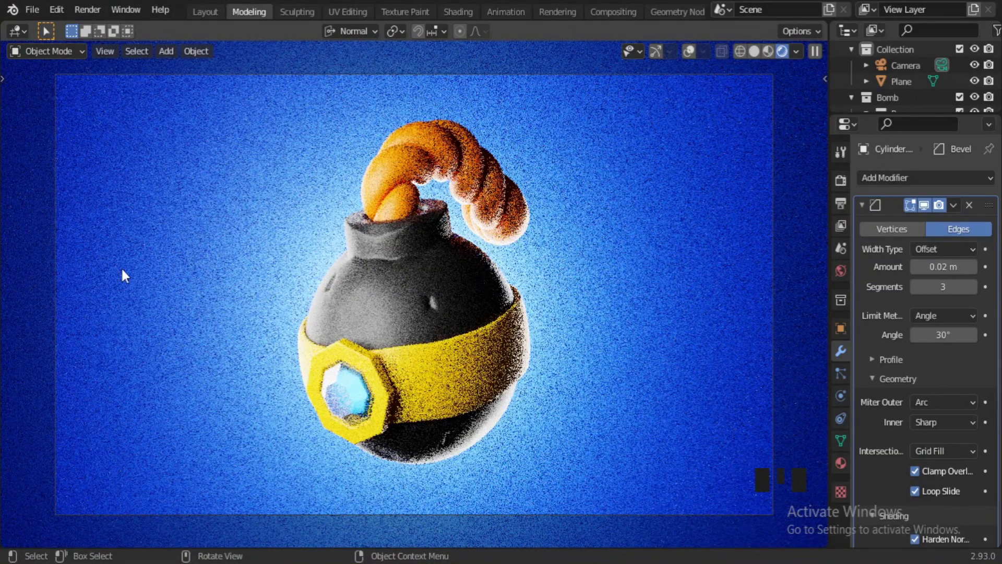
# Select the backdrop plane and bring up the Backround base colour picker to turn it red.
pyautogui.click(347, 226)
pyautogui.moveTo(347, 226); pyautogui.dragTo(347, 226)
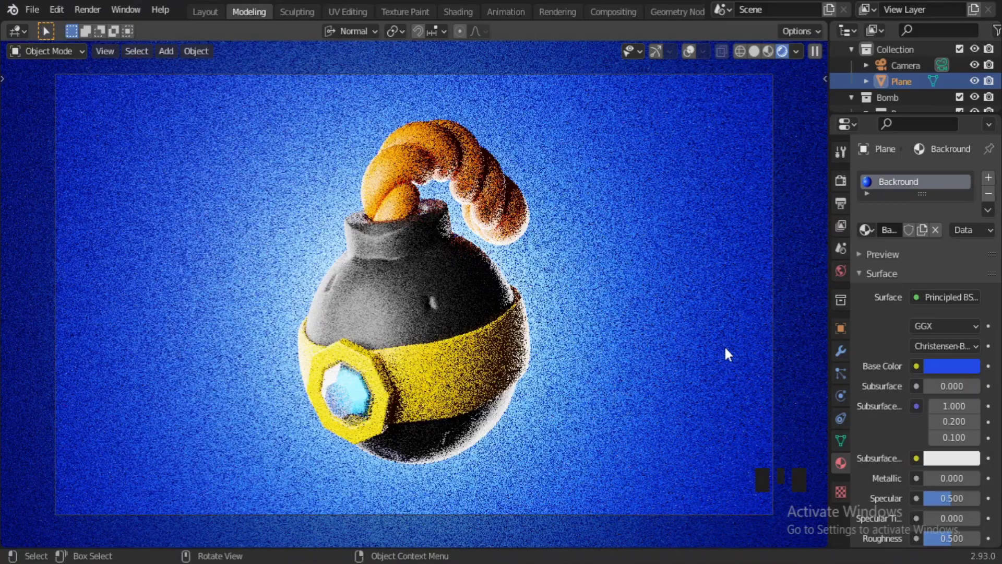
pyautogui.click(964, 368)
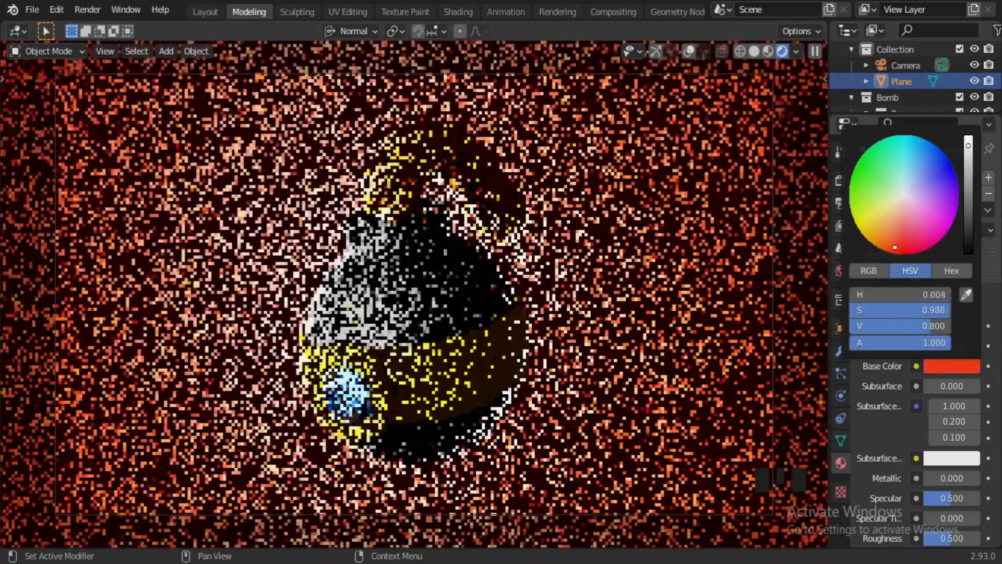